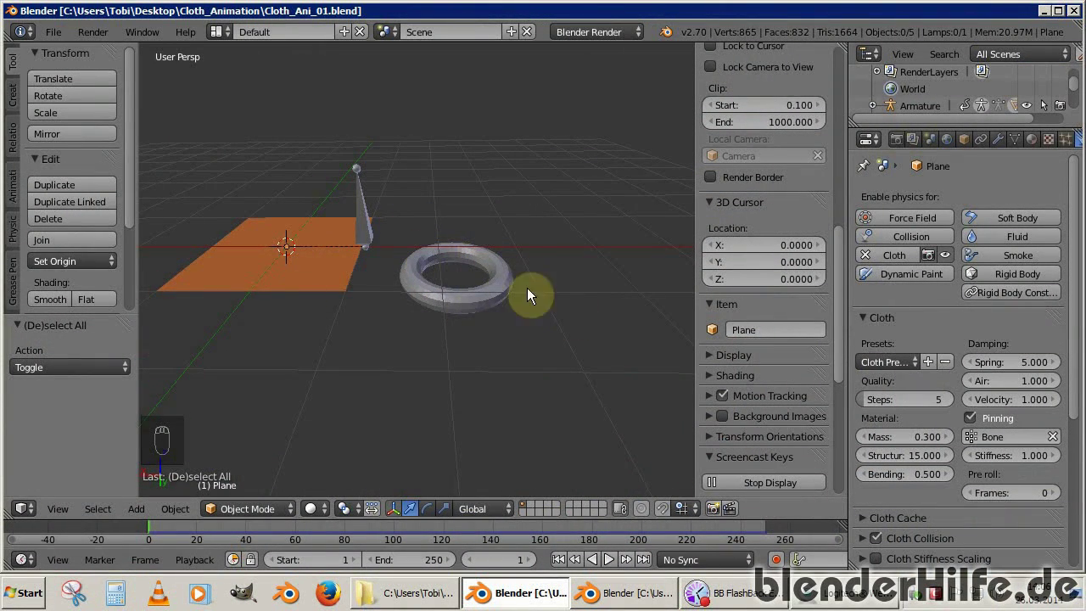
# Play back the pinned orange cloth swinging from its bone, then stop playback
pyautogui.moveTo(503, 314); pyautogui.dragTo(323, 261)
pyautogui.moveTo(322, 260); pyautogui.dragTo(383, 293)
pyautogui.press('alt+a')
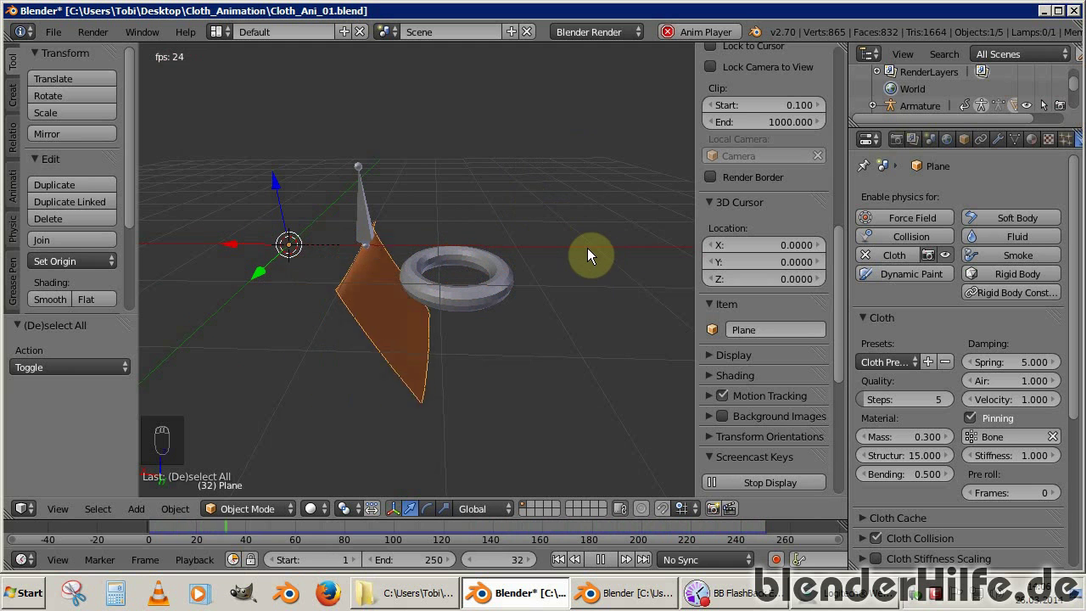
pyautogui.press('alt+a')
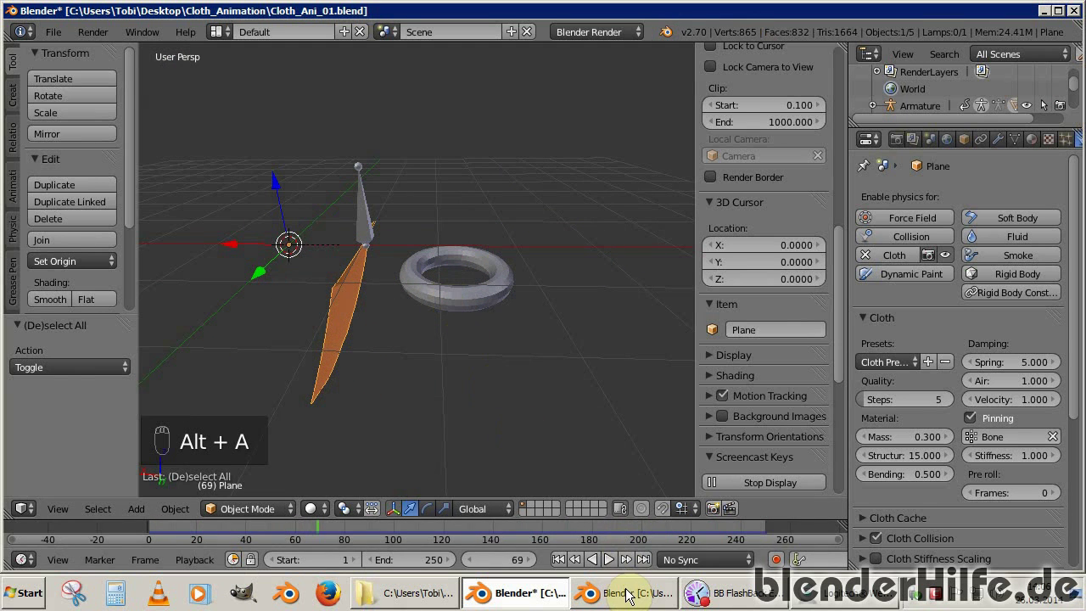
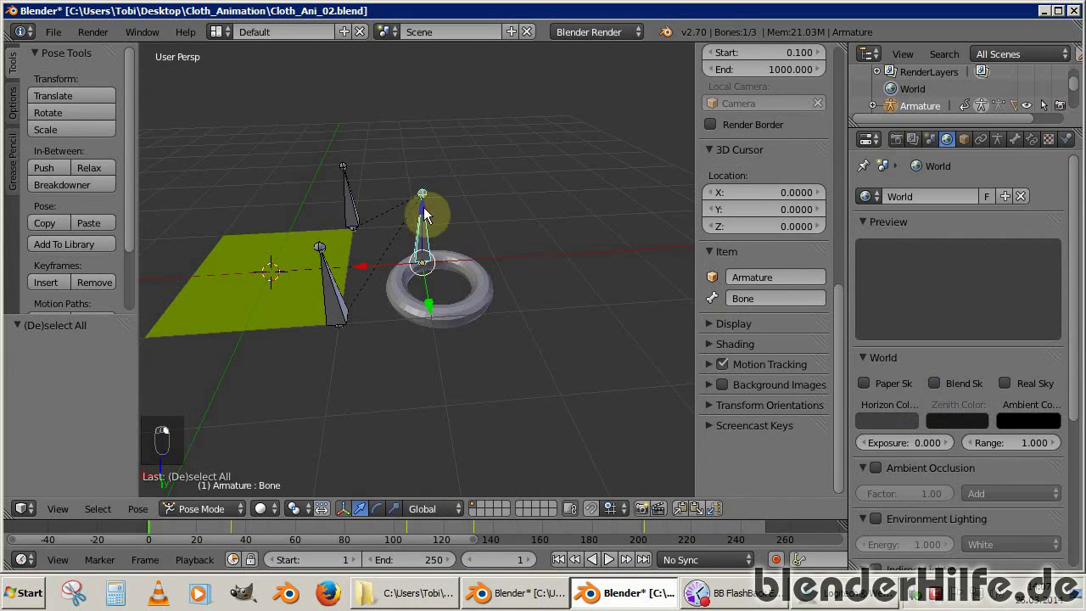
# In Pose Mode raise Bone.002 higher above the green plane and confirm its position
pyautogui.press('g')
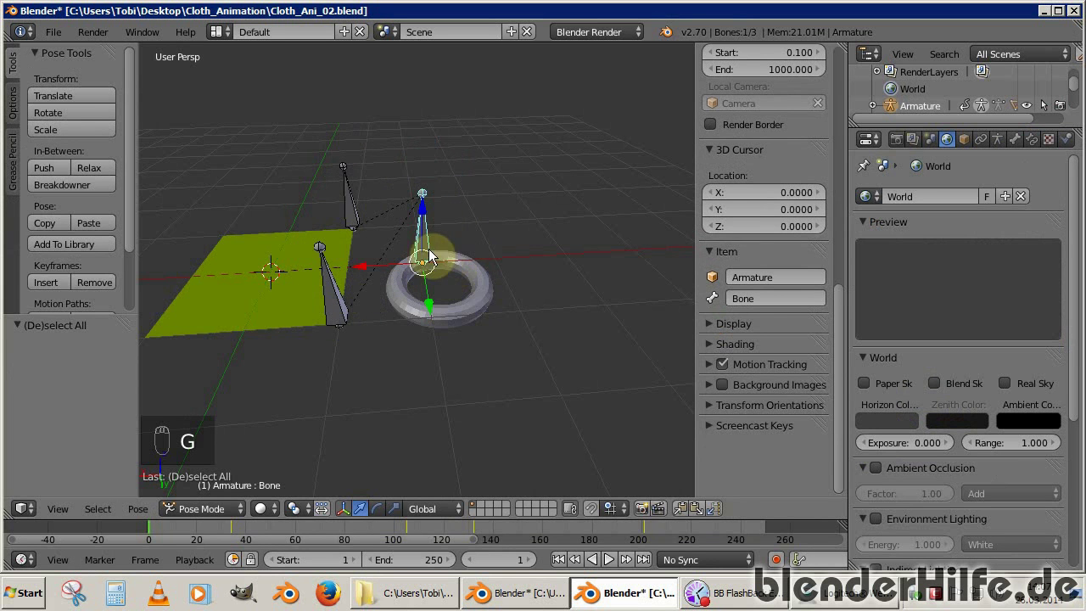
pyautogui.moveTo(358, 209); pyautogui.dragTo(418, 227)
pyautogui.press('g')
pyautogui.moveTo(418, 227); pyautogui.dragTo(407, 212)
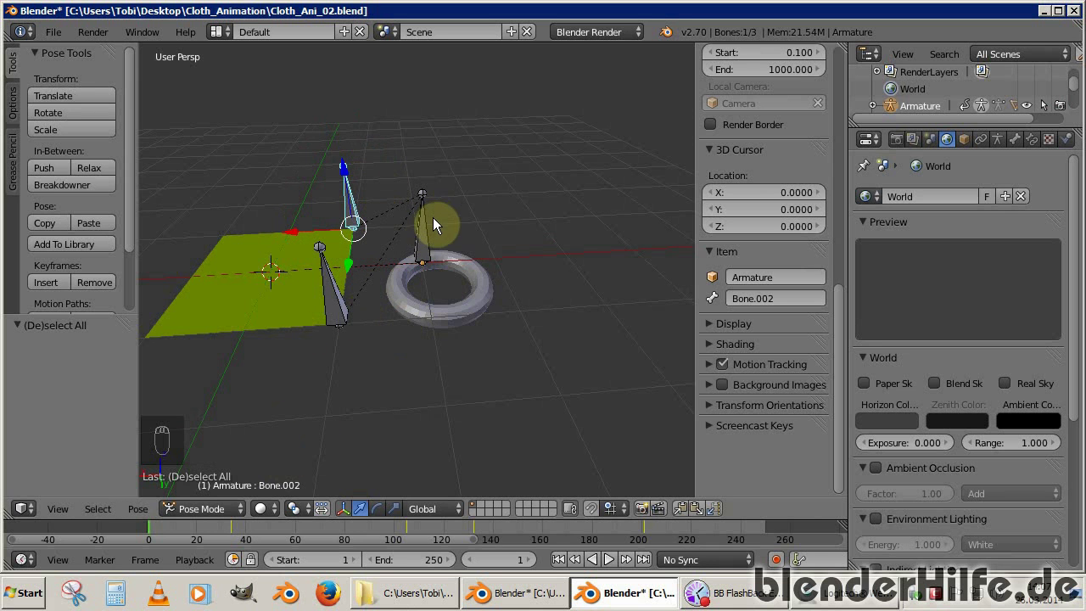
pyautogui.middleClick(427, 298)
# Play the animation so the green cloth drapes over the torus
pyautogui.press('alt+a')
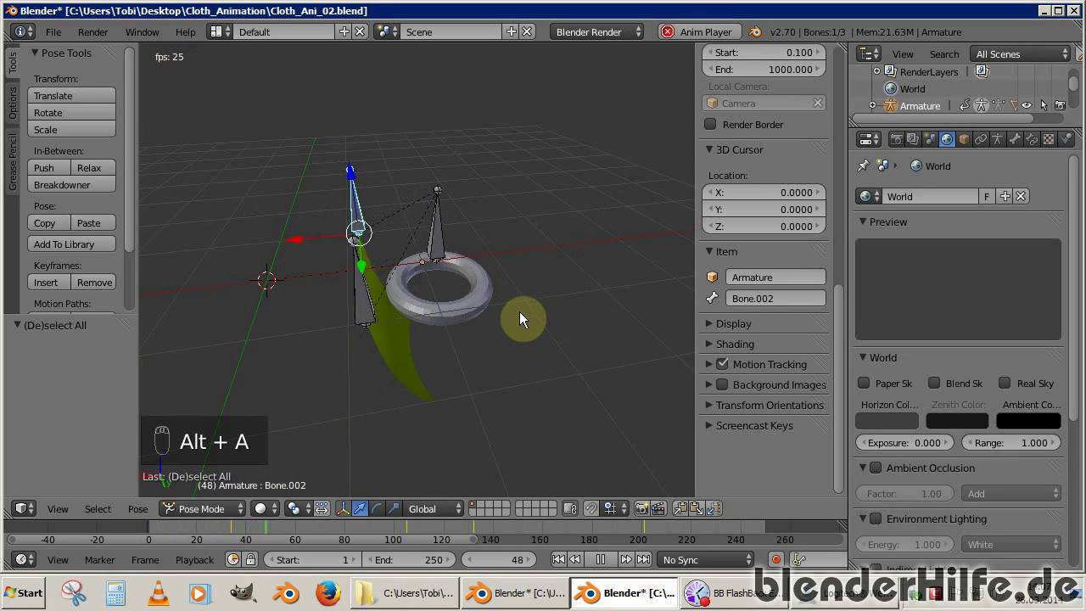
pyautogui.press('a')
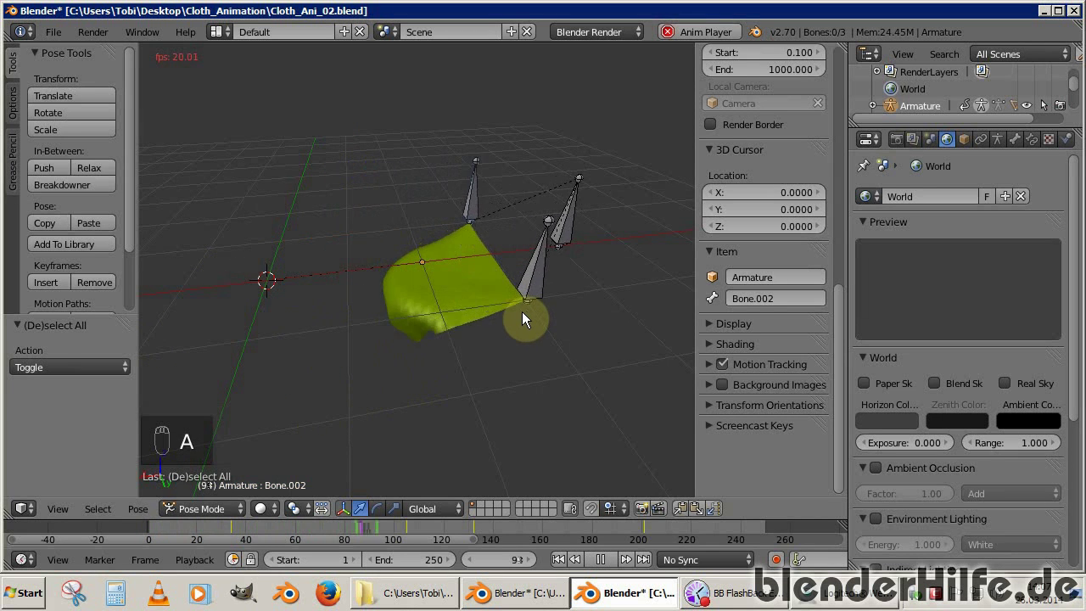
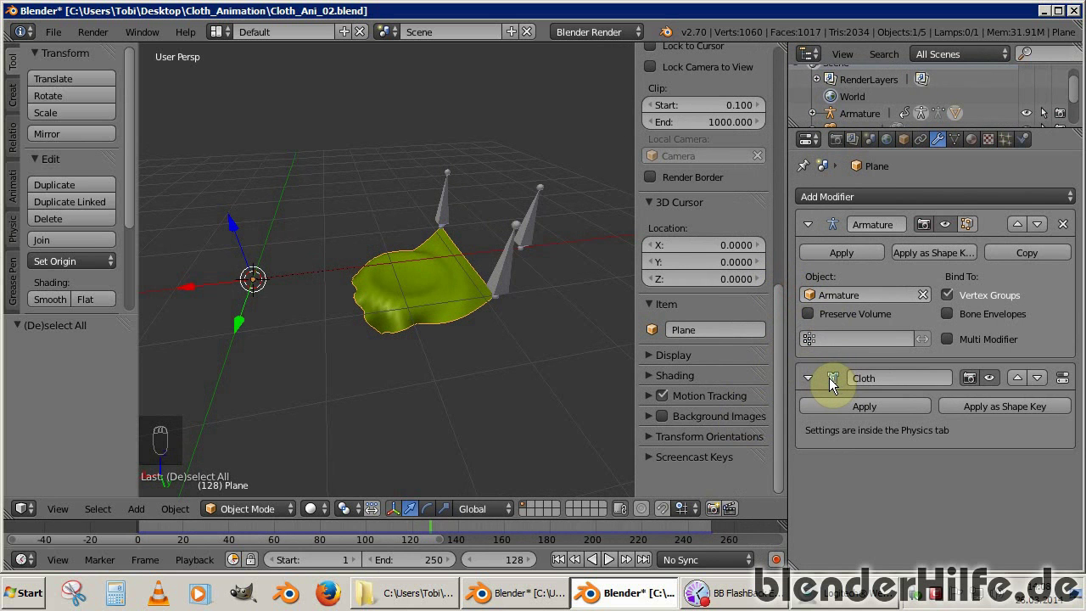
# Add a Vertex Weight modifier to the plane and enter Weight Paint mode for the chosen bone
pyautogui.moveTo(855, 199); pyautogui.dragTo(626, 240)
pyautogui.click(626, 240)
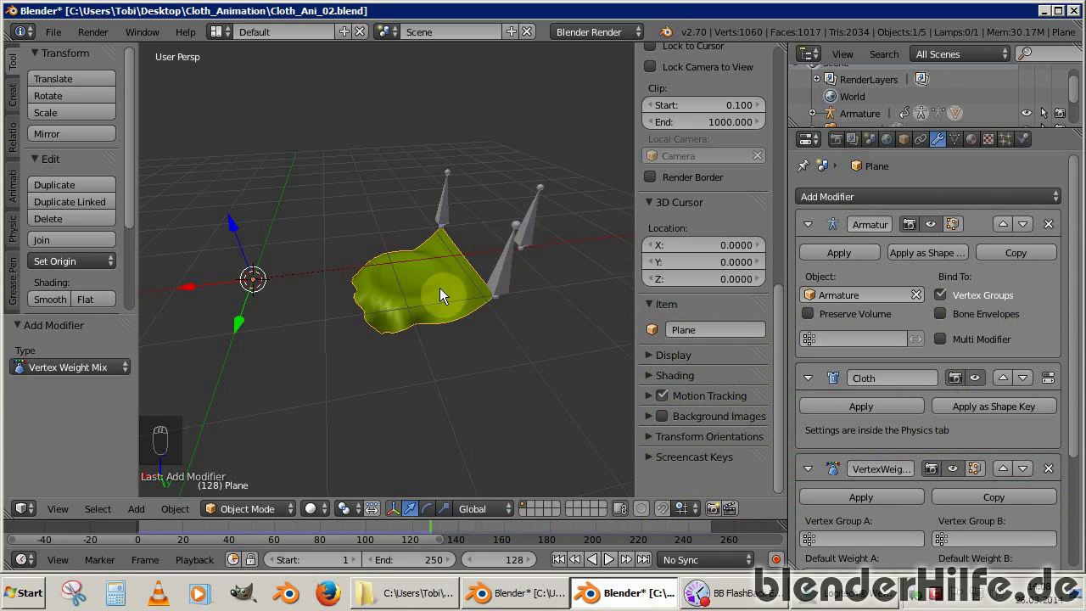
pyautogui.rightClick(472, 304)
pyautogui.press('ctrl+Tab')
pyautogui.rightClick(448, 281)
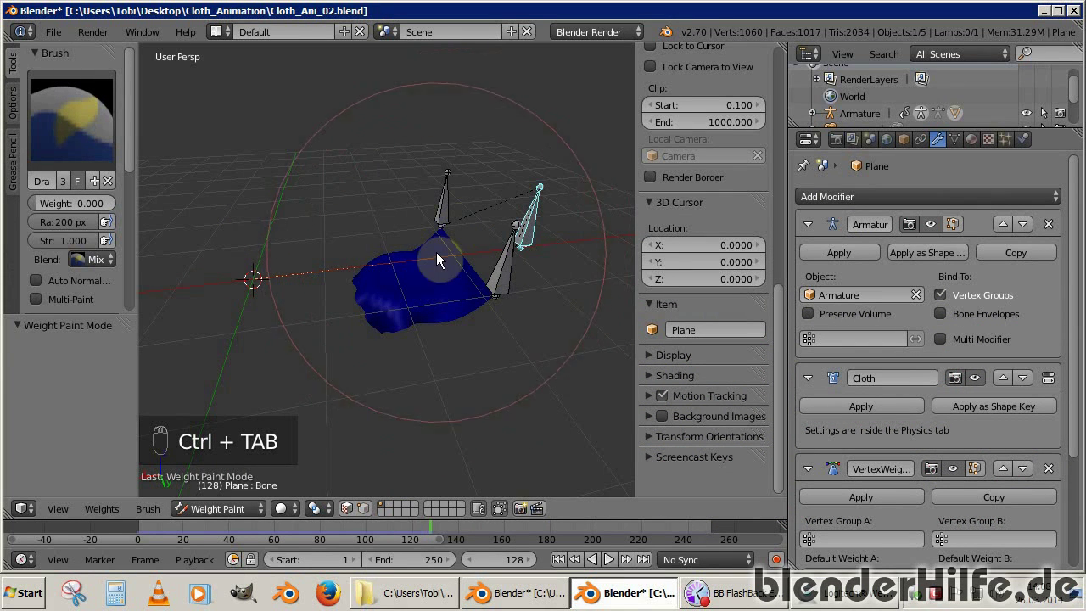
# Paint weight at the plane's corner where the cloth meets the bone's tip
pyautogui.middleClick(448, 264)
pyautogui.moveTo(511, 146); pyautogui.dragTo(604, 351)
pyautogui.moveTo(596, 347); pyautogui.dragTo(498, 342)
pyautogui.middleClick(453, 341)
pyautogui.press('z')
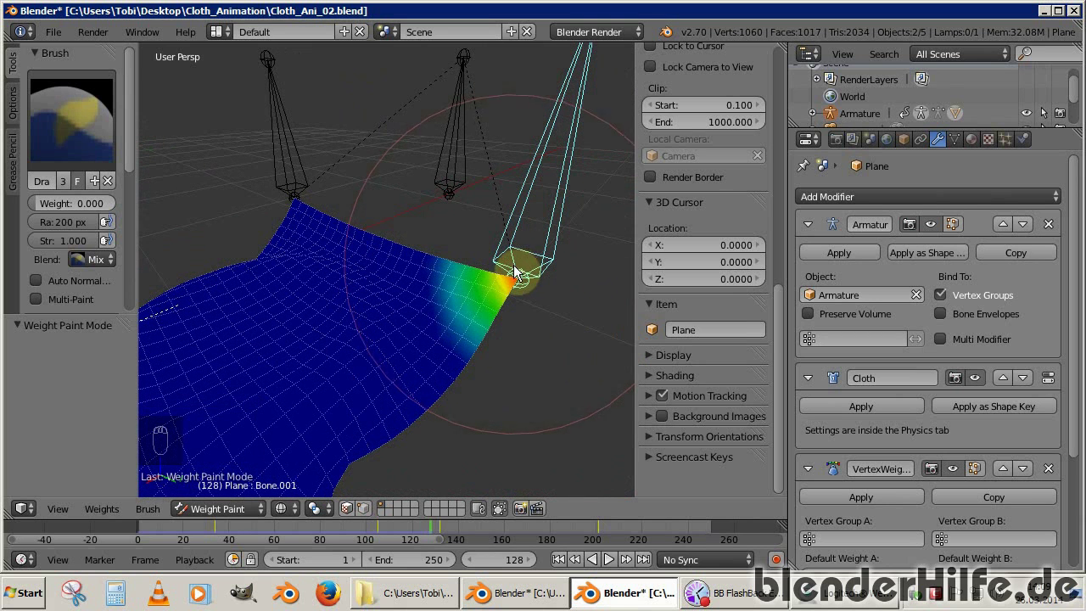
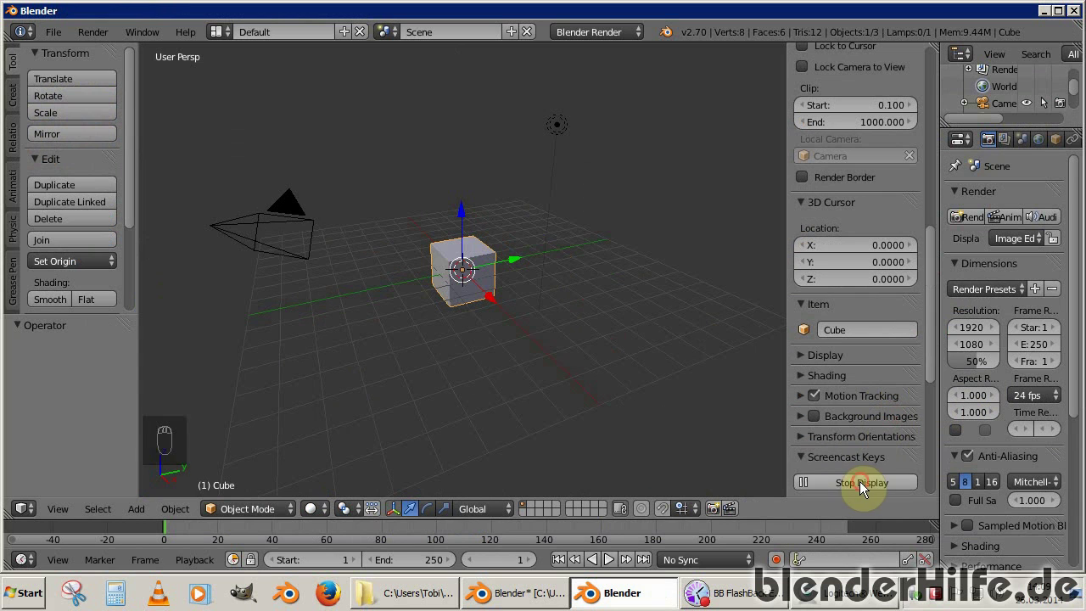
# Frame the default cube in the fresh scene's viewport
pyautogui.moveTo(495, 354); pyautogui.dragTo(231, 432)
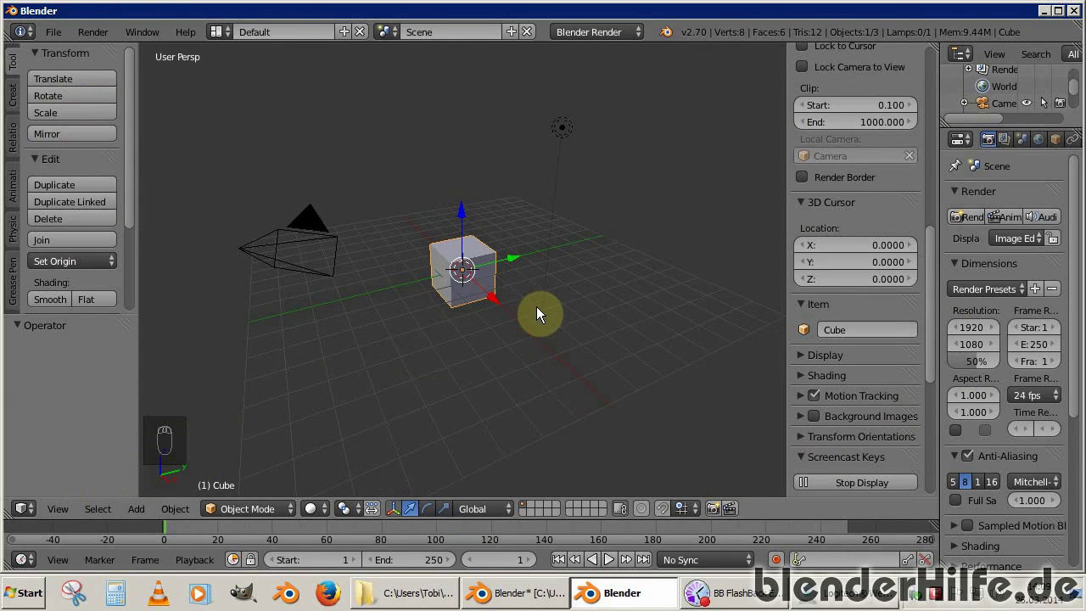
pyautogui.press('alt+F11')
pyautogui.moveTo(565, 322); pyautogui.dragTo(601, 350)
pyautogui.moveTo(549, 328); pyautogui.dragTo(152, 24)
pyautogui.moveTo(144, 15); pyautogui.dragTo(201, 117)
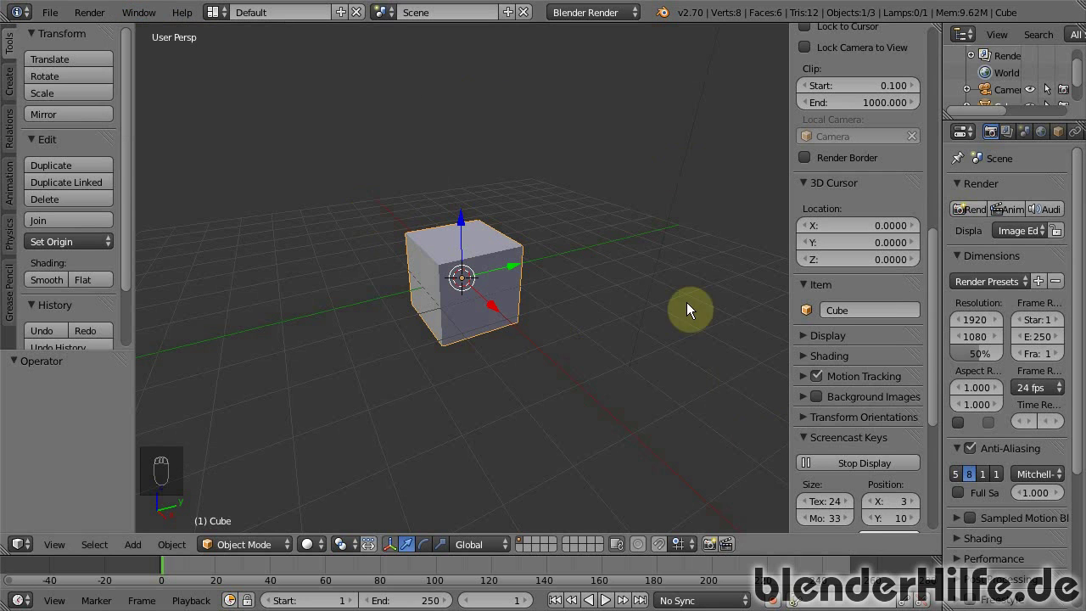
# Delete the default cube and bring up the Add menu of mesh primitives
pyautogui.press('alt+F11')
pyautogui.press('alt+F11')
pyautogui.press('alt+F11')
pyautogui.press('alt+F11')
pyautogui.press('Delete')
pyautogui.press('shift+a')
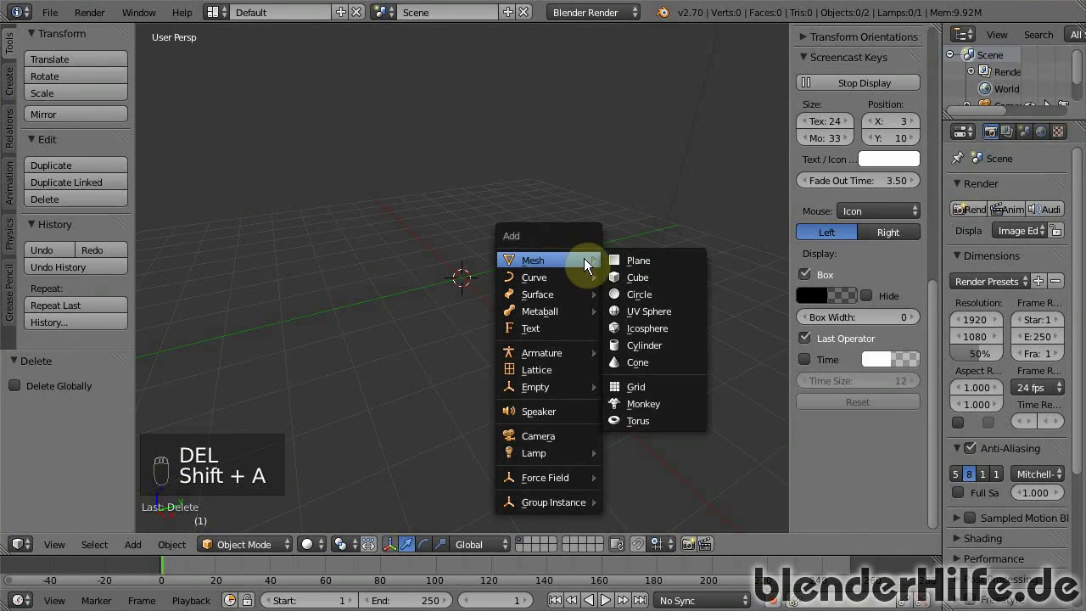
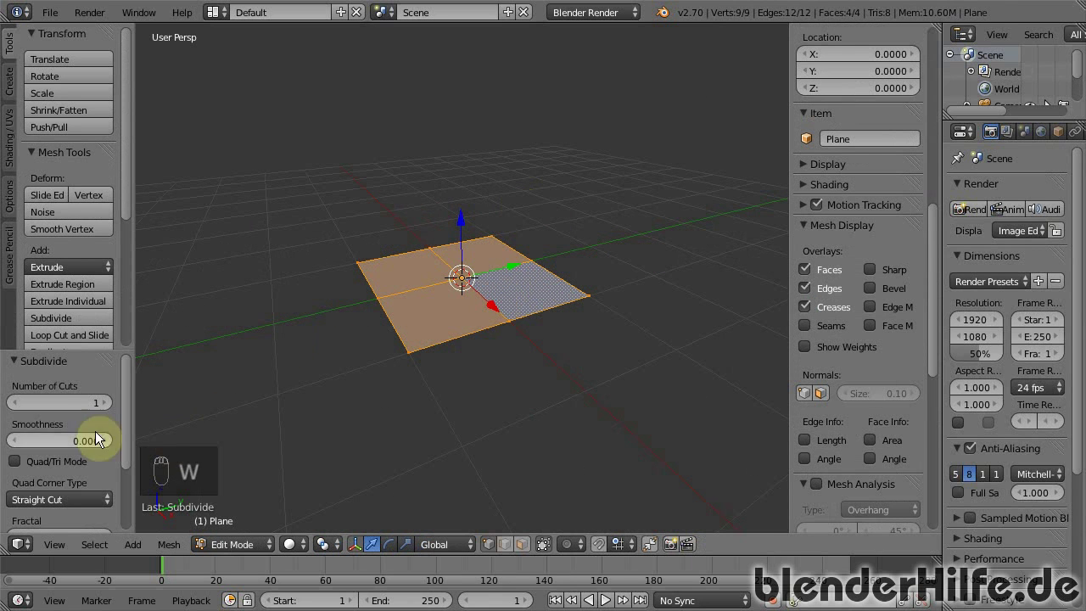
# Raise the Number of Cuts so the new plane subdivides into a dense grid
pyautogui.moveTo(71, 405); pyautogui.dragTo(203, 418)
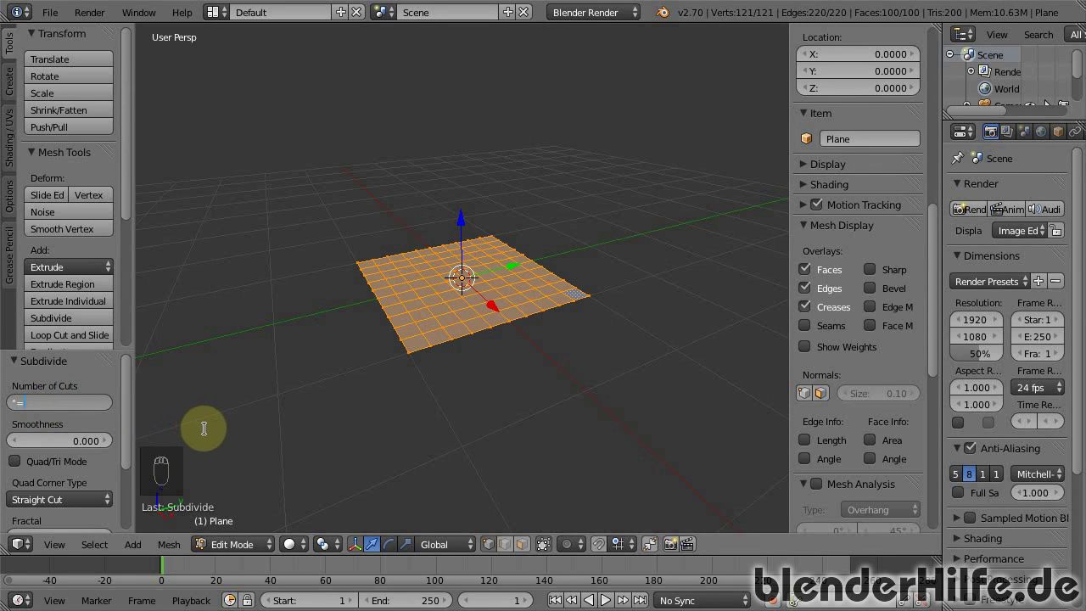
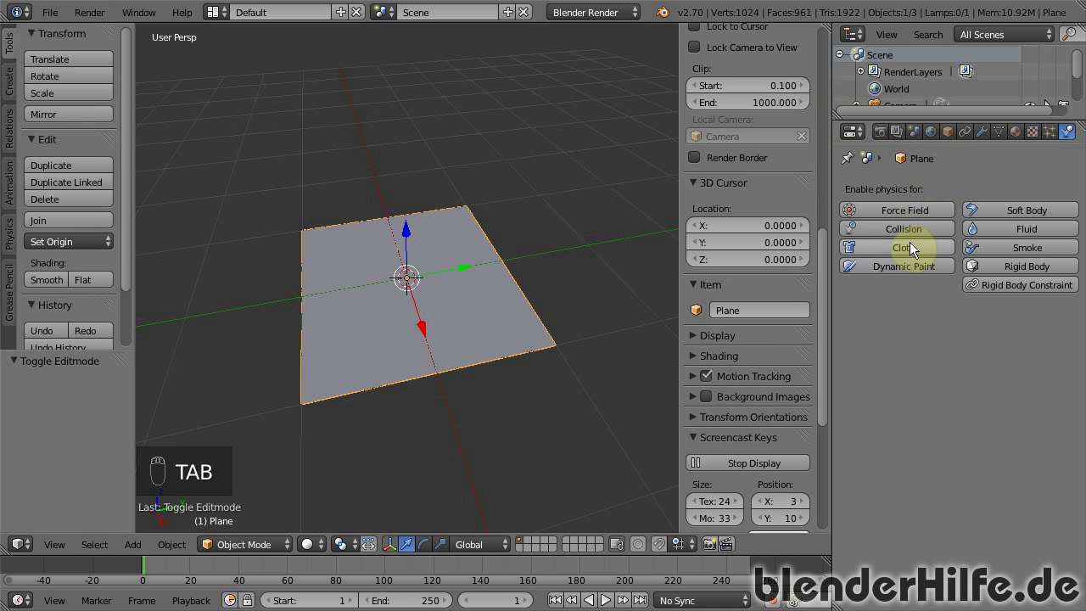
# Enable Cloth physics on the subdivided plane and test-play the simulation
pyautogui.moveTo(534, 287); pyautogui.dragTo(403, 401)
pyautogui.press('alt+a')
pyautogui.press('alt+a')
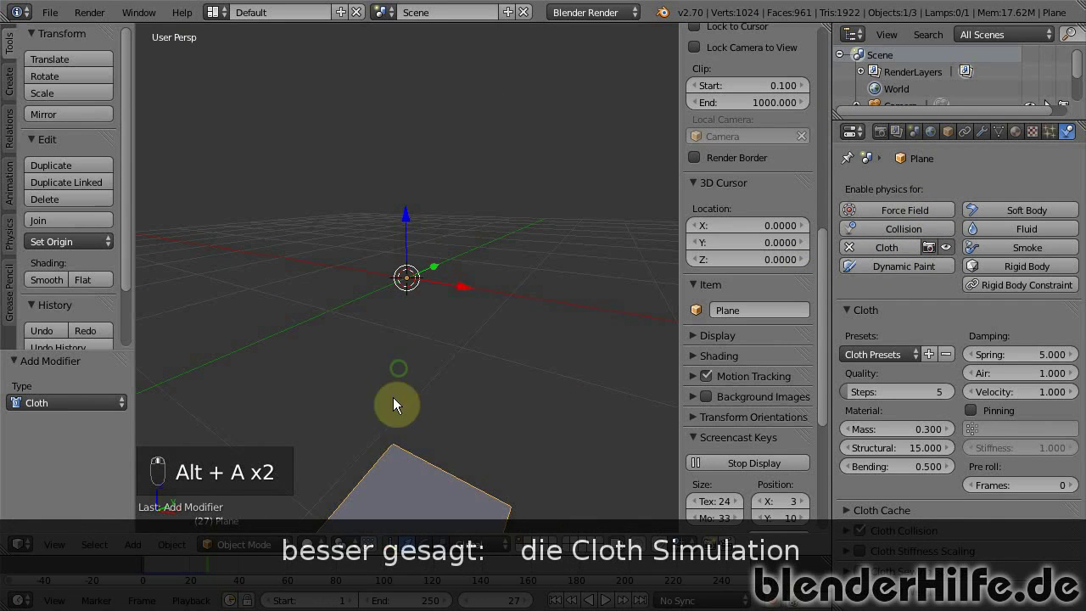
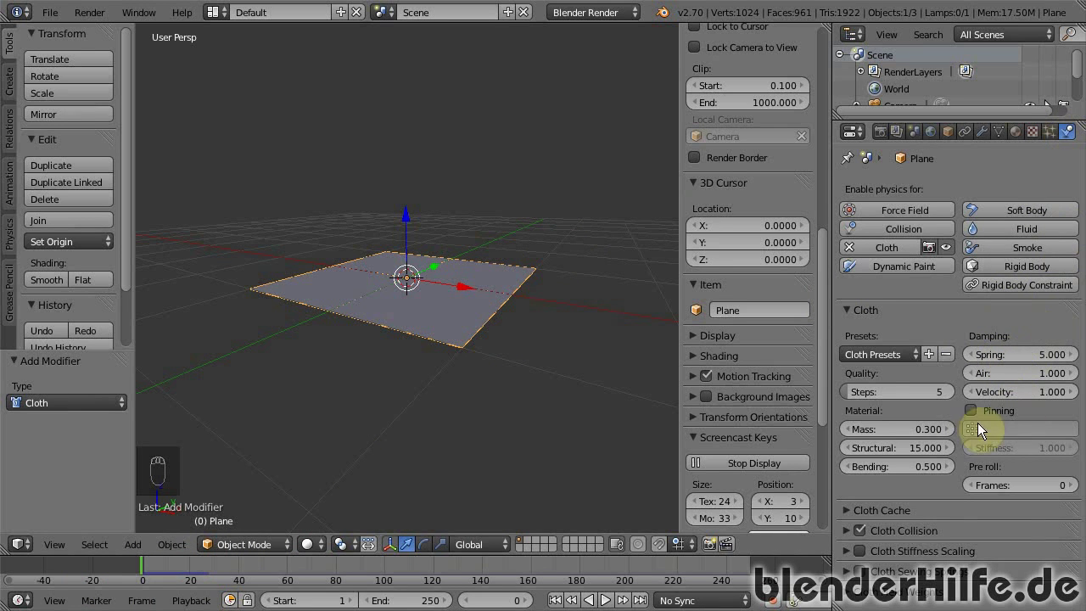
# Toggle cloth Pinning on and back off, leaving default cloth settings
pyautogui.moveTo(978, 421); pyautogui.dragTo(975, 413)
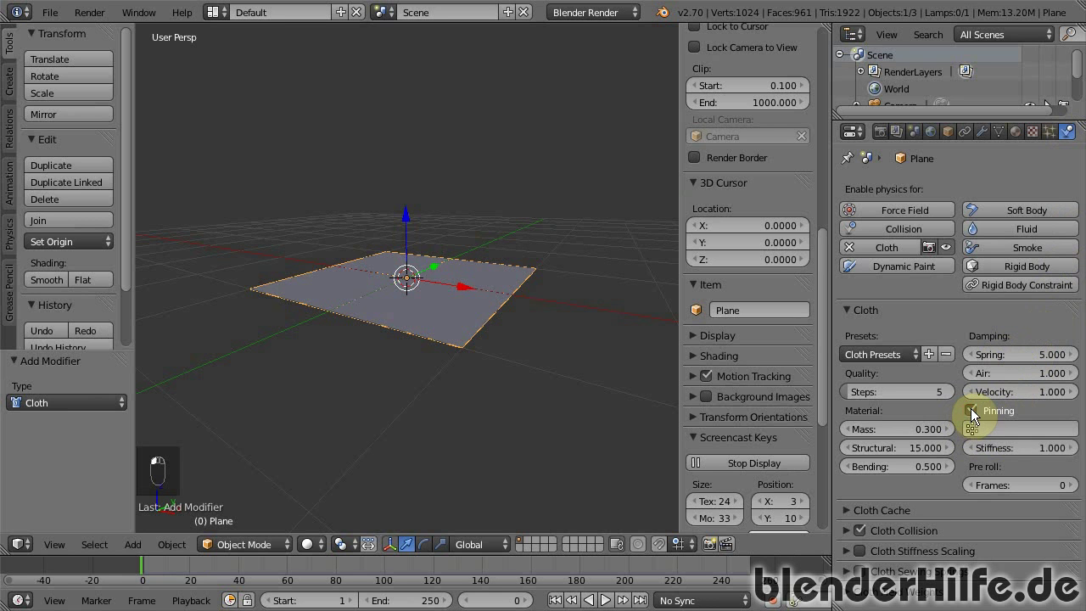
pyautogui.moveTo(368, 311); pyautogui.dragTo(443, 284)
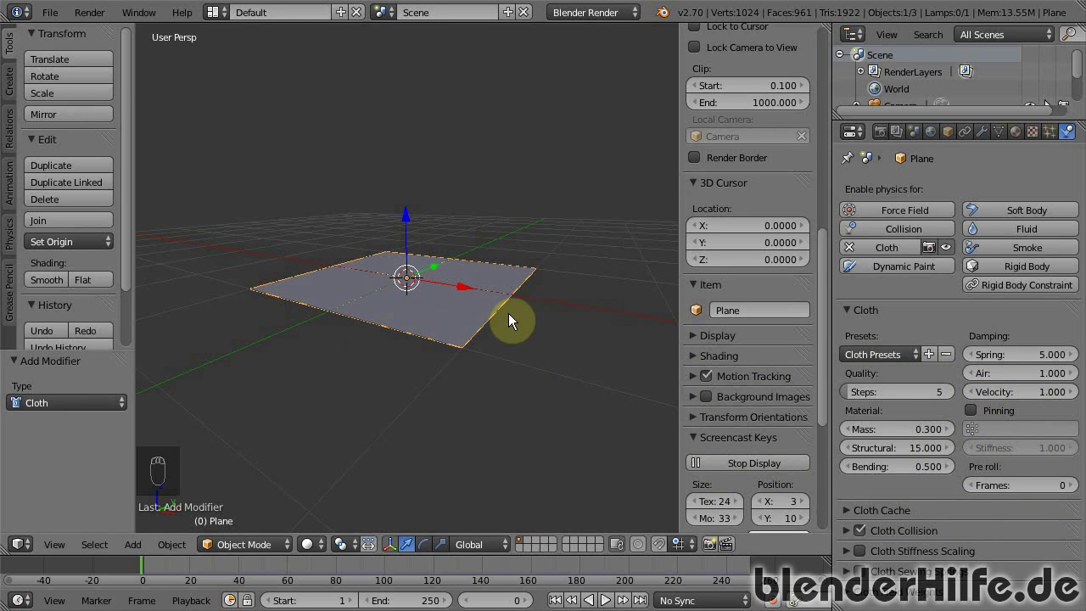
pyautogui.moveTo(498, 325); pyautogui.dragTo(488, 278)
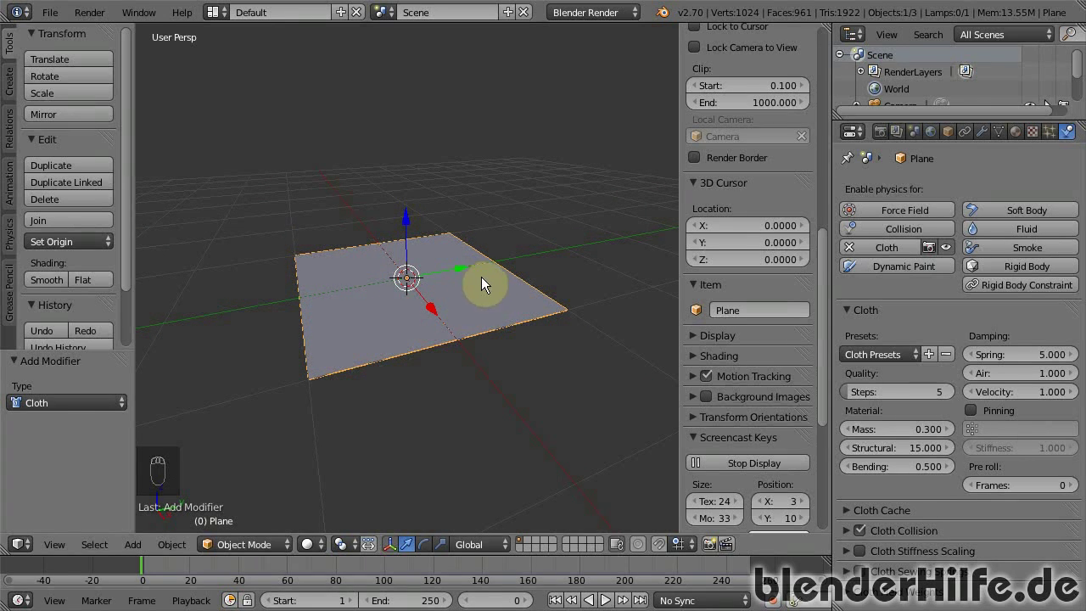
pyautogui.moveTo(444, 340); pyautogui.dragTo(439, 280)
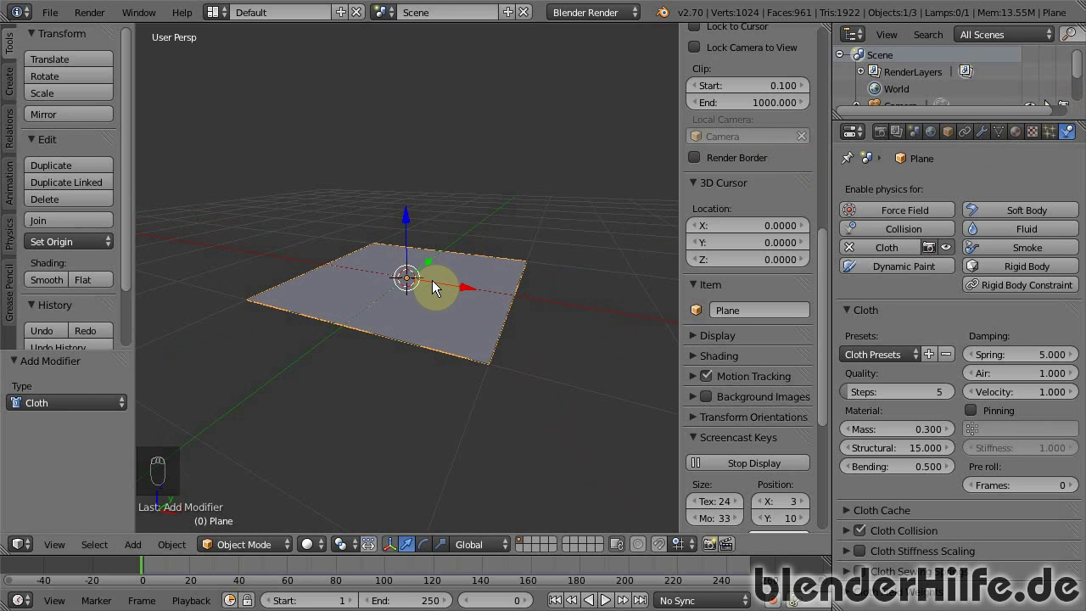
# Add a Single Bone armature and move it one unit along X beside the plane
pyautogui.press('shift+a')
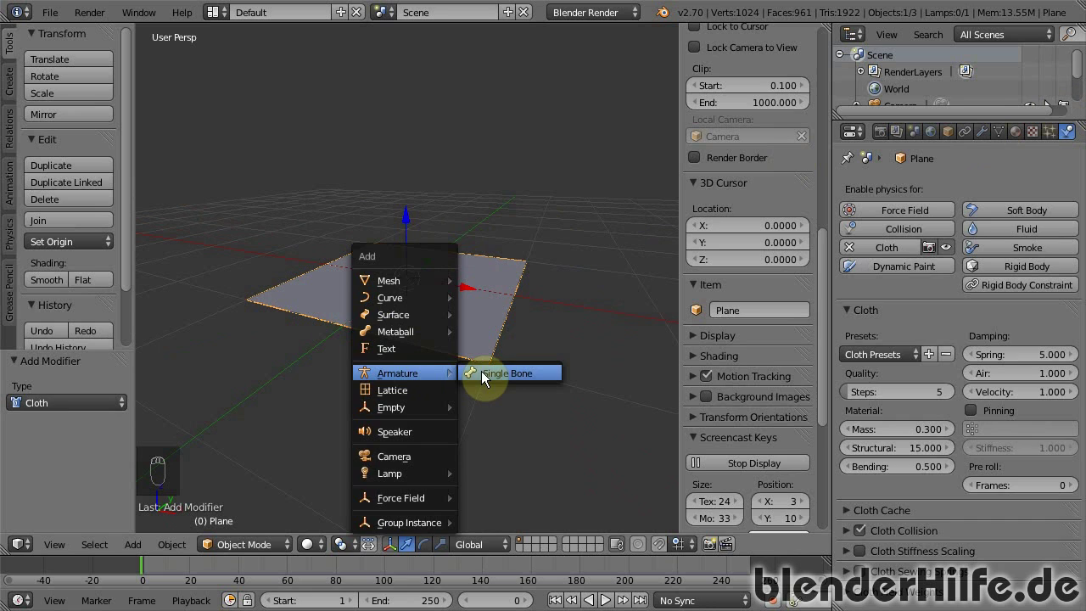
pyautogui.moveTo(465, 290); pyautogui.dragTo(457, 288)
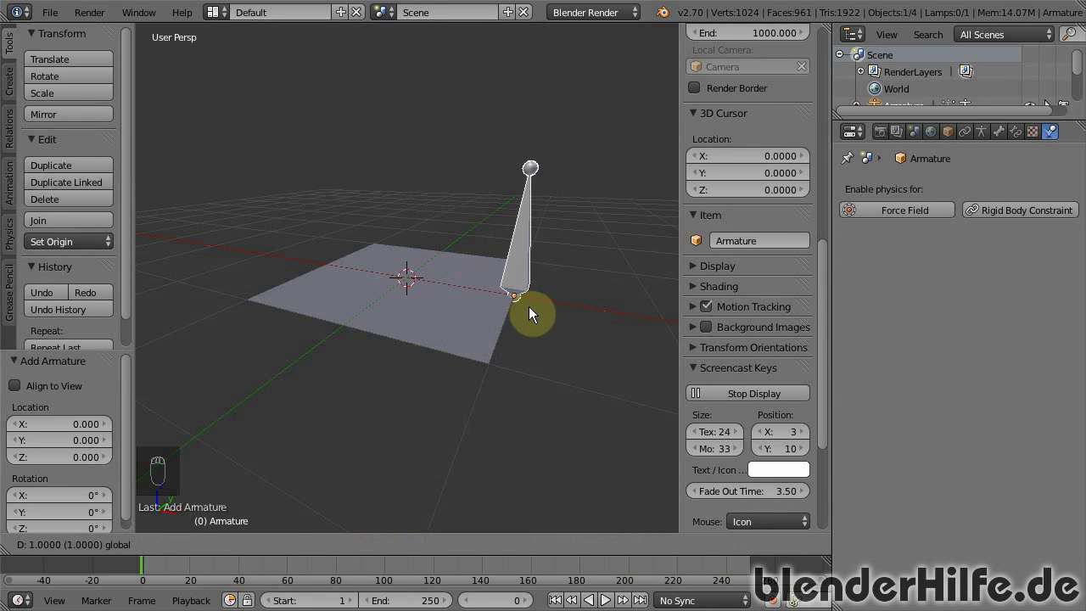
pyautogui.moveTo(510, 302); pyautogui.dragTo(459, 313)
# Zoom out to view the whole bone next to the cloth plane
pyautogui.moveTo(406, 317); pyautogui.dragTo(564, 340)
pyautogui.moveTo(565, 339); pyautogui.dragTo(606, 424)
pyautogui.moveTo(606, 425); pyautogui.dragTo(257, 550)
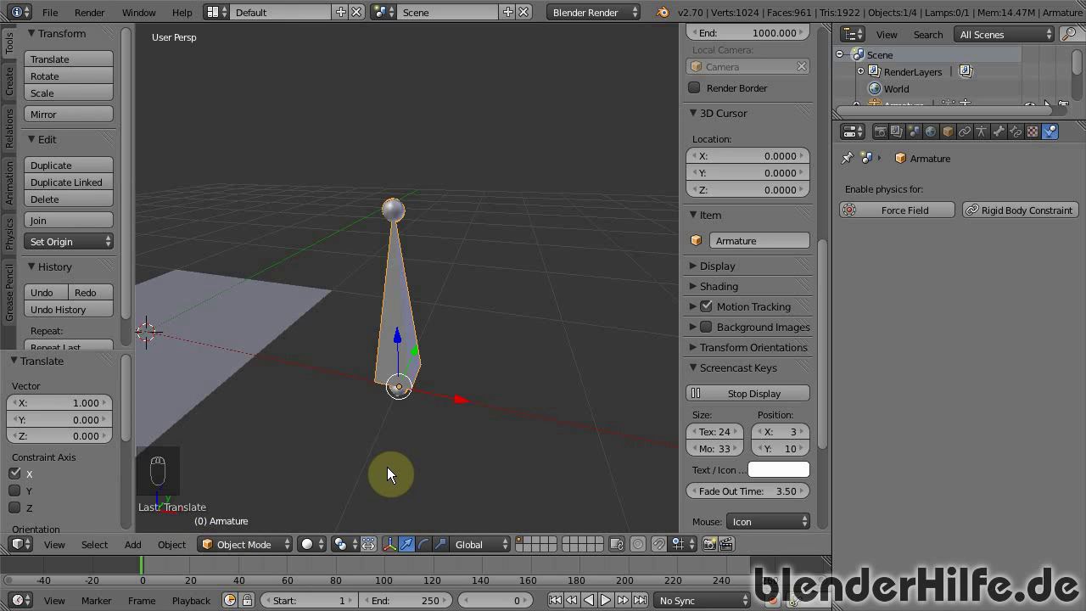
pyautogui.moveTo(396, 360); pyautogui.dragTo(267, 498)
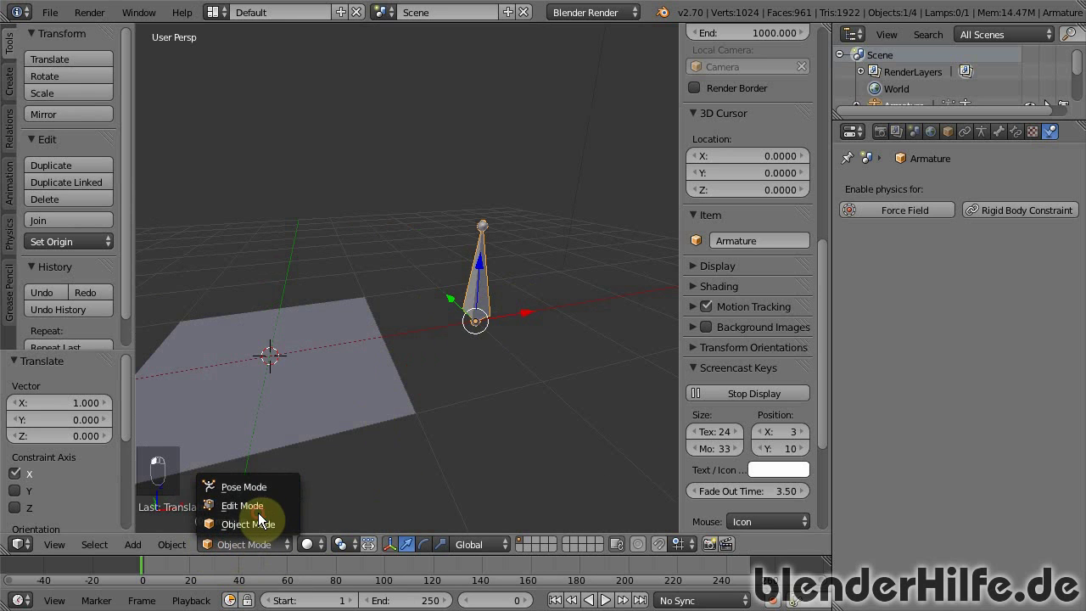
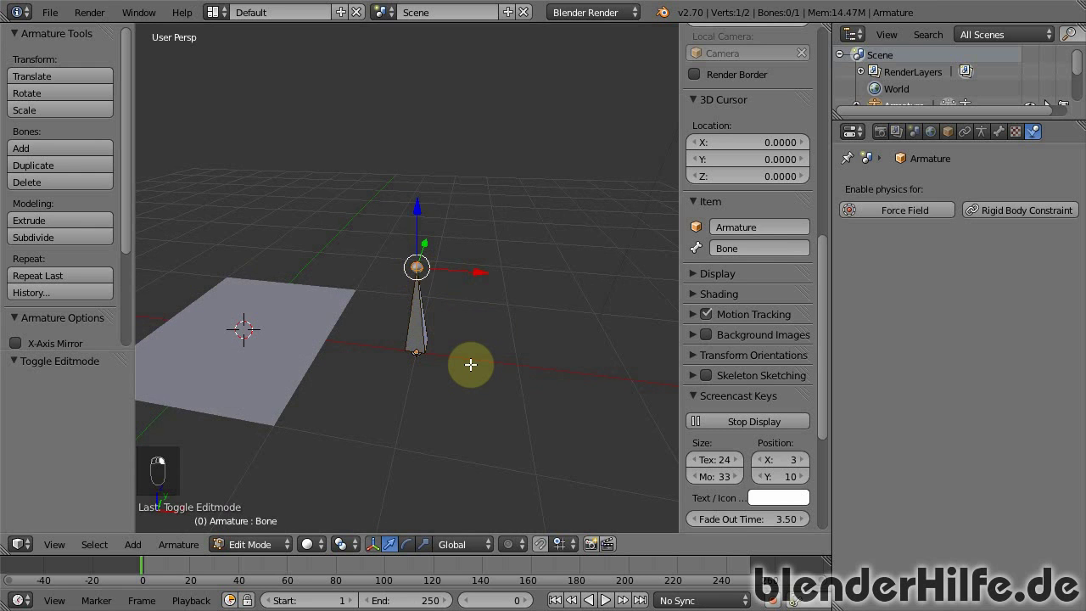
# Extrude a second bone, Bone.001, from the first bone's tip in Edit Mode
pyautogui.press('e')
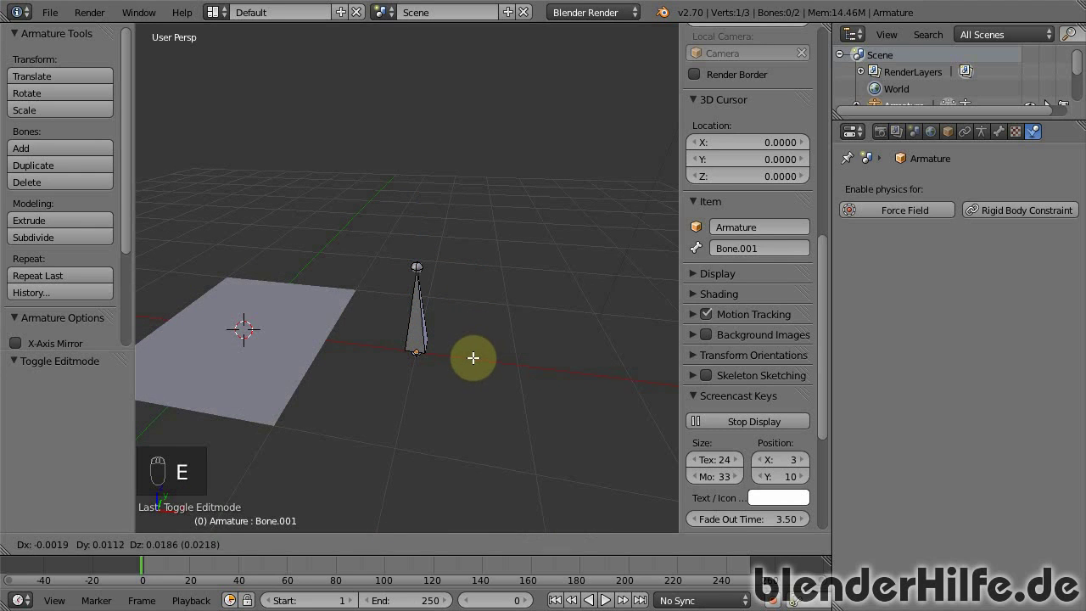
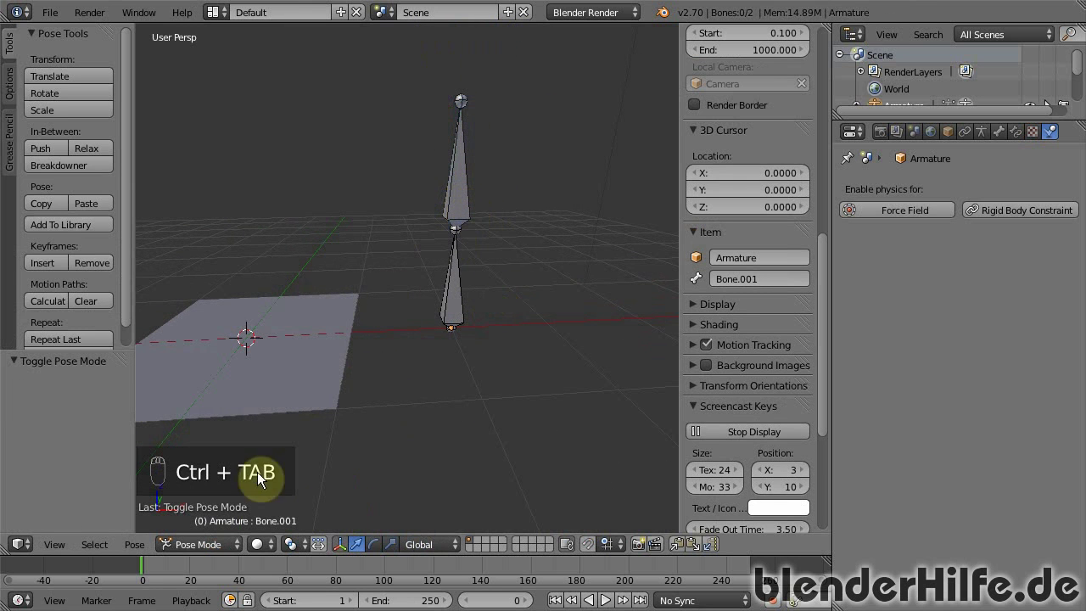
pyautogui.click(324, 428)
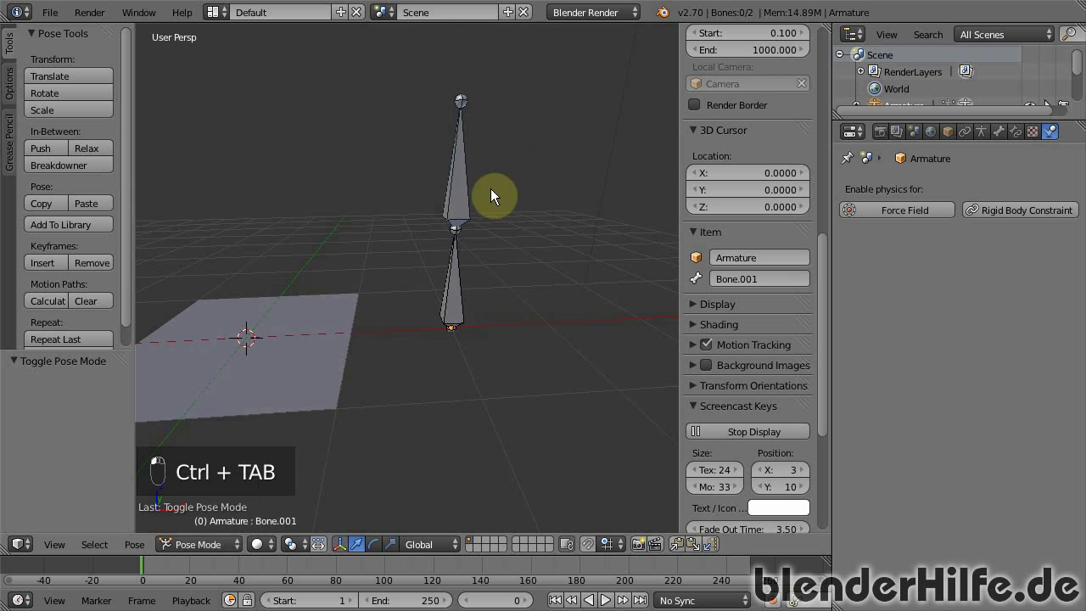
pyautogui.moveTo(473, 193); pyautogui.dragTo(629, 265)
pyautogui.press('e')
# In Pose Mode rotate the upper bone to test the pose
pyautogui.press('r')
pyautogui.click(555, 310)
pyautogui.moveTo(471, 193); pyautogui.dragTo(551, 288)
pyautogui.press('r')
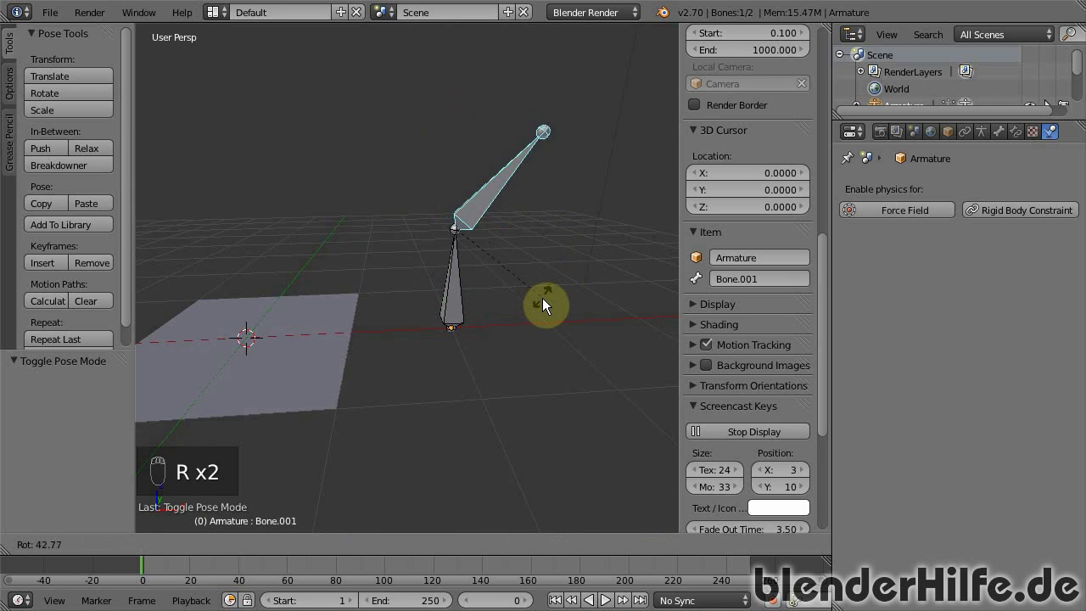
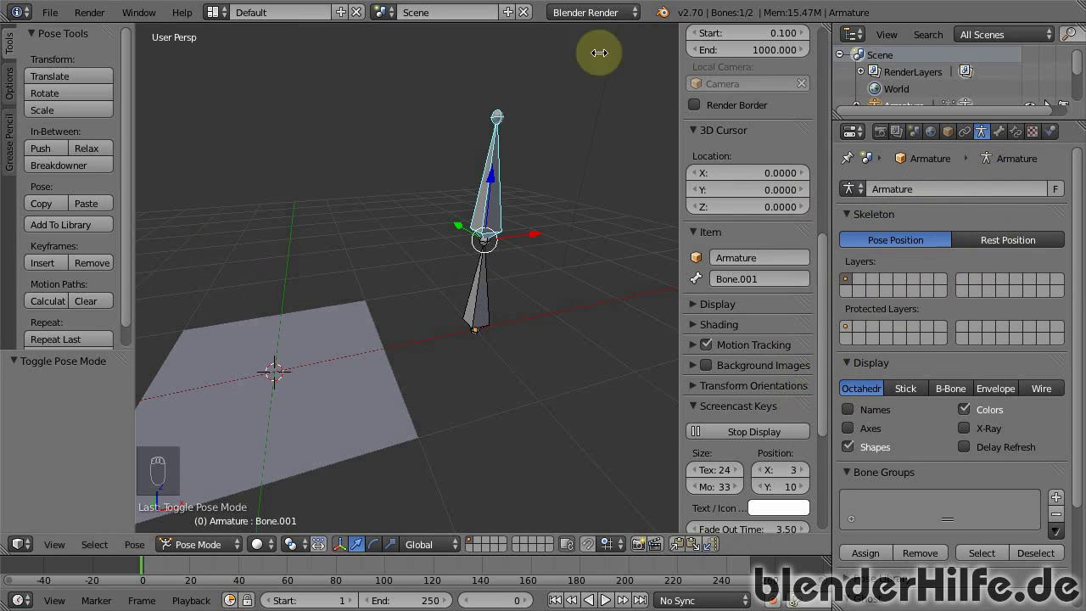
# In the Bone tab uncheck Connected and lower Bone.001 one unit in Z, keeping its parent
pyautogui.moveTo(485, 299); pyautogui.dragTo(364, 360)
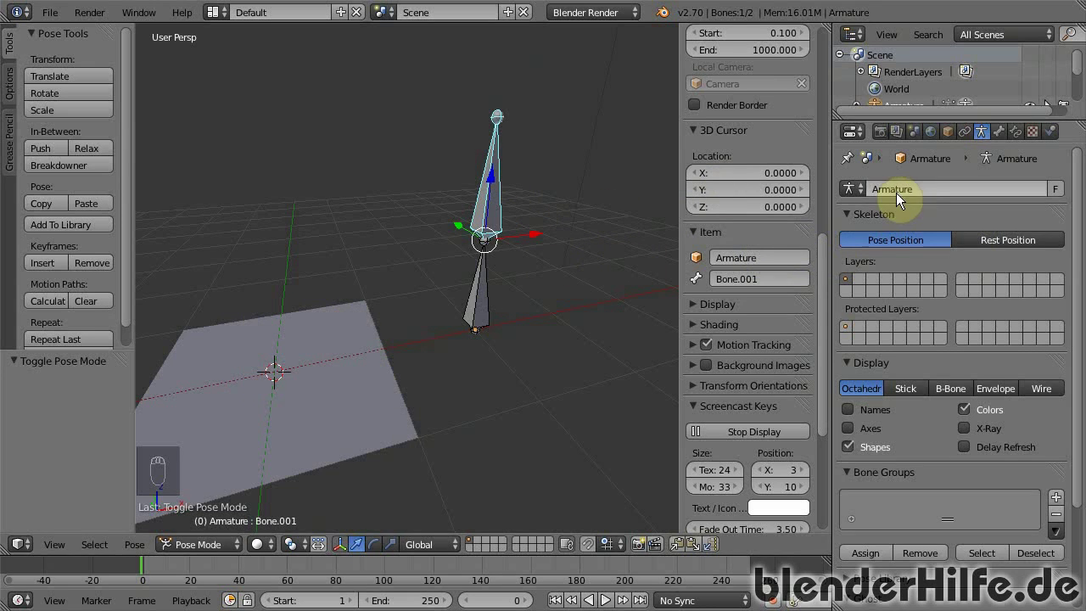
pyautogui.moveTo(1009, 135); pyautogui.dragTo(1010, 503)
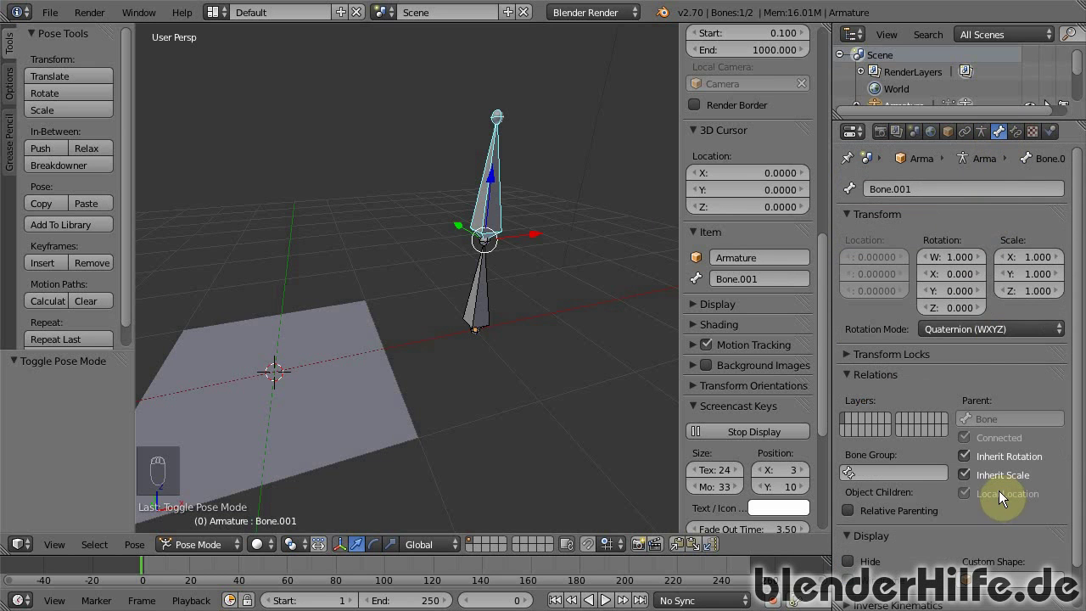
pyautogui.moveTo(1019, 138); pyautogui.dragTo(976, 379)
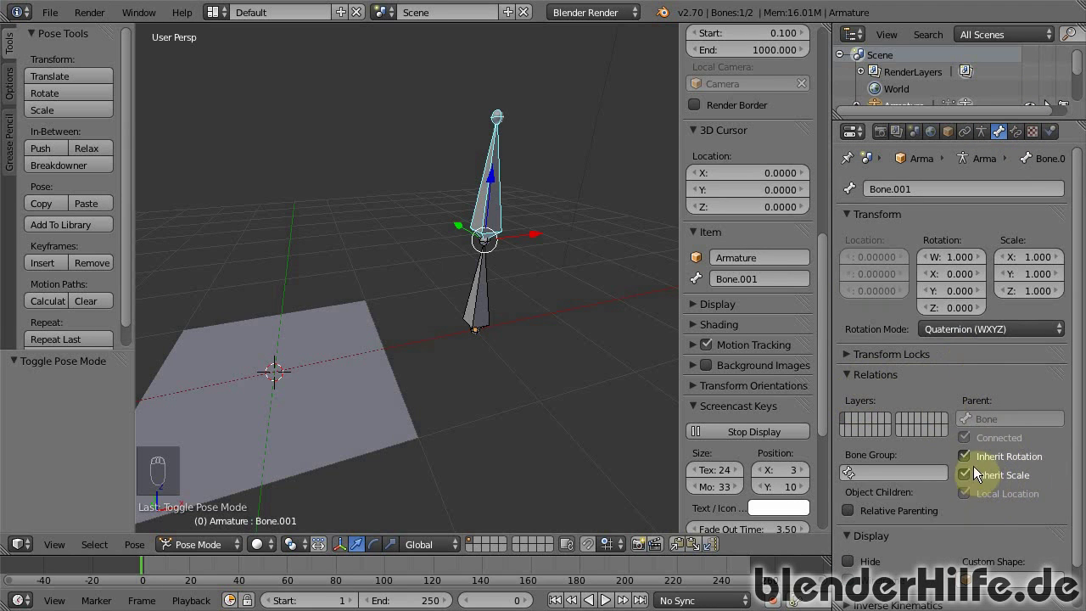
pyautogui.moveTo(492, 221); pyautogui.dragTo(227, 544)
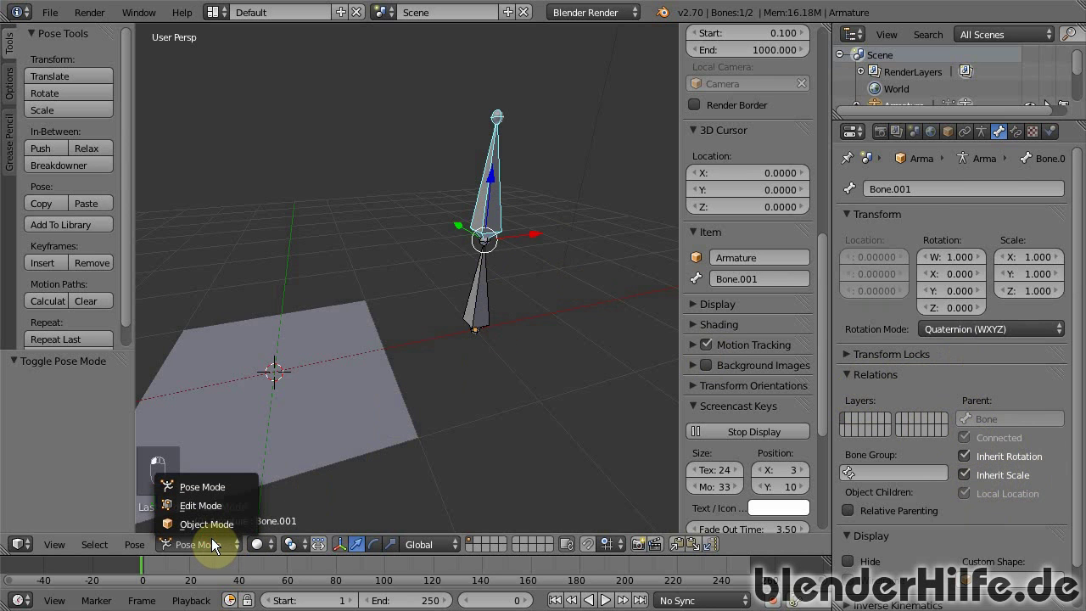
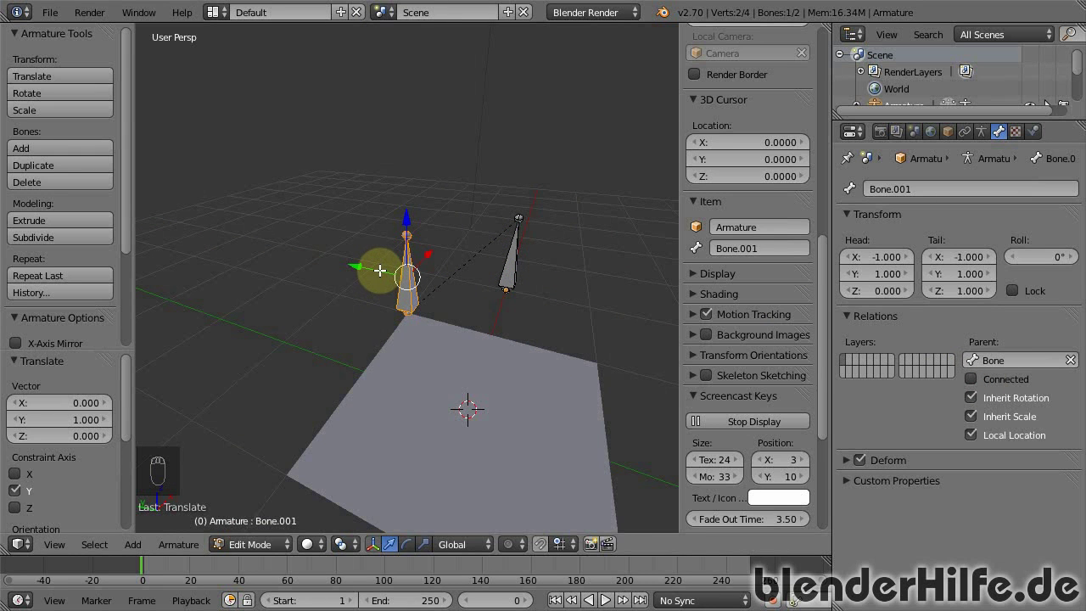
# Duplicate the second bone to the opposite plane corner and return to Object Mode
pyautogui.press('shift+d')
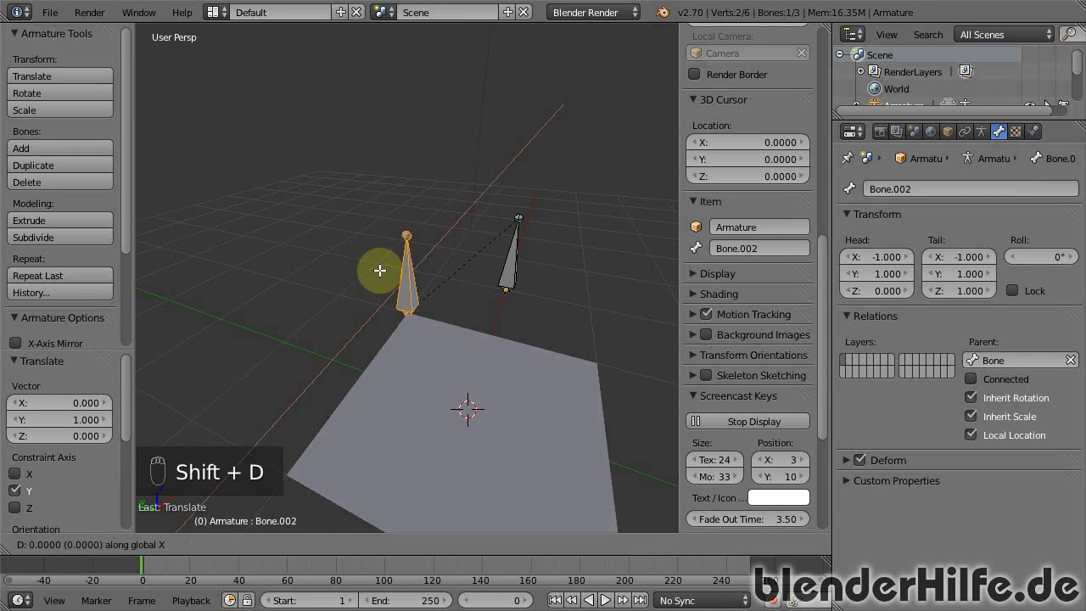
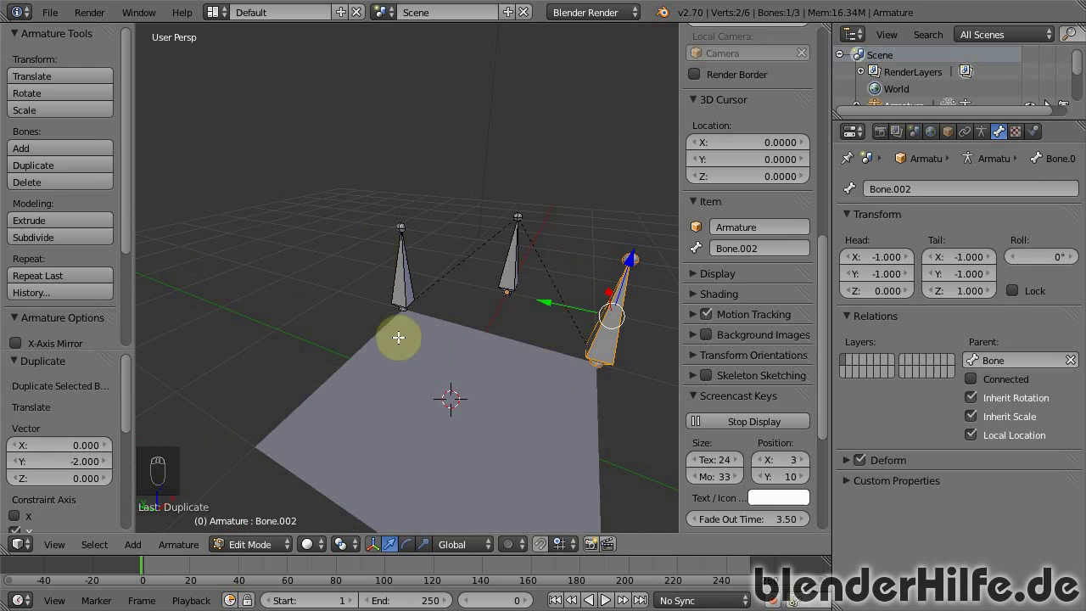
pyautogui.press('Tab')
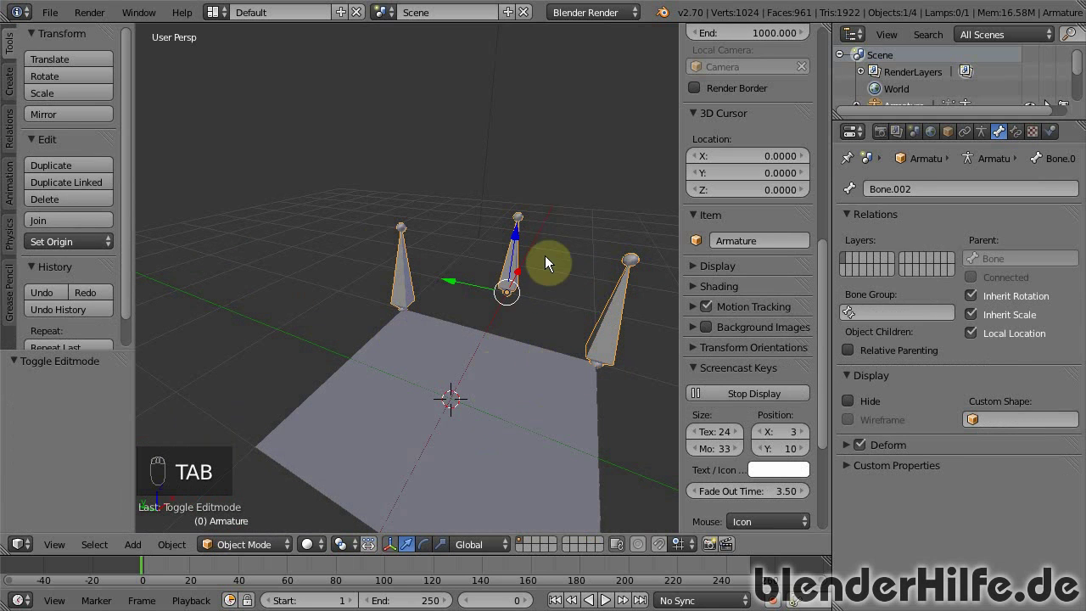
pyautogui.moveTo(470, 431); pyautogui.dragTo(532, 446)
pyautogui.moveTo(532, 446); pyautogui.dragTo(480, 384)
pyautogui.moveTo(624, 316); pyautogui.dragTo(268, 554)
# Select the plane together with the armature, ready for parenting
pyautogui.click(268, 527)
pyautogui.doubleClick(275, 496)
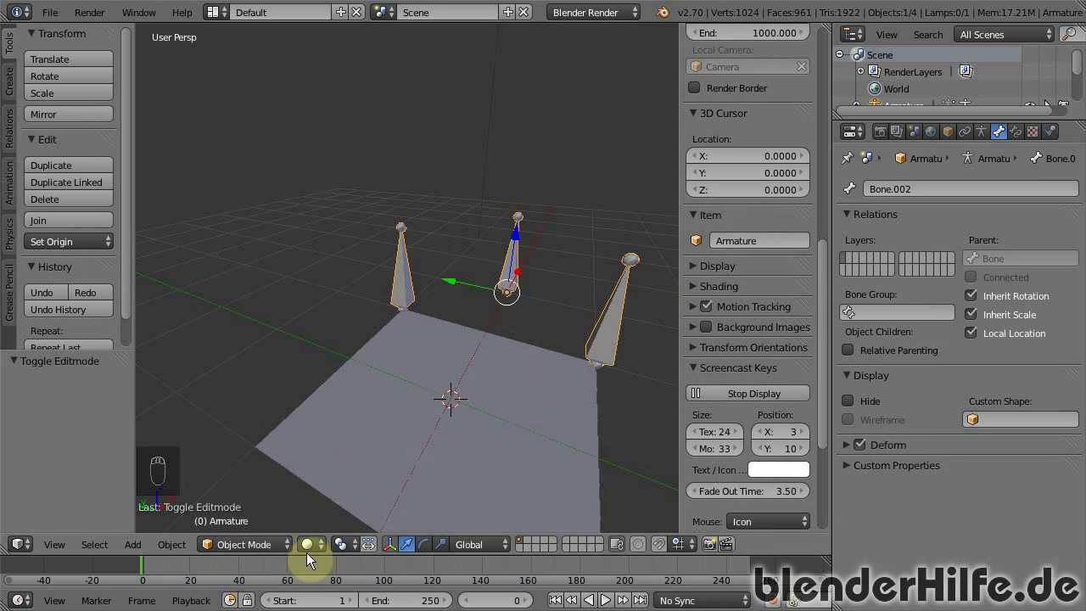
pyautogui.moveTo(516, 287); pyautogui.dragTo(263, 550)
pyautogui.moveTo(517, 394); pyautogui.dragTo(623, 316)
pyautogui.moveTo(624, 314); pyautogui.dragTo(697, 317)
# Parent the plane to the armature with automatic weights and select the armature
pyautogui.press('ctrl+p')
pyautogui.press('ctrl+p')
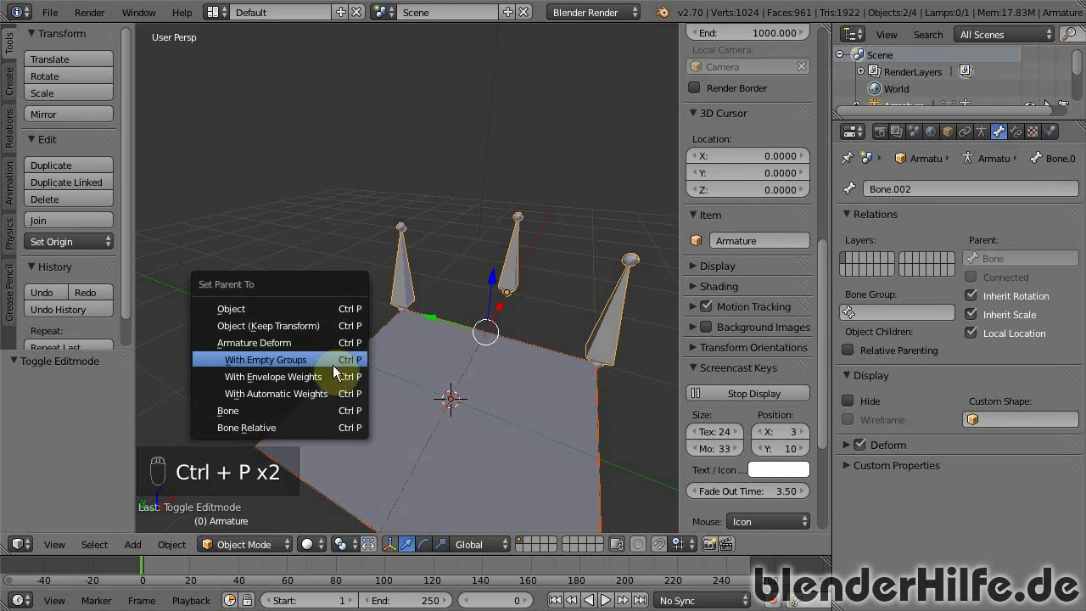
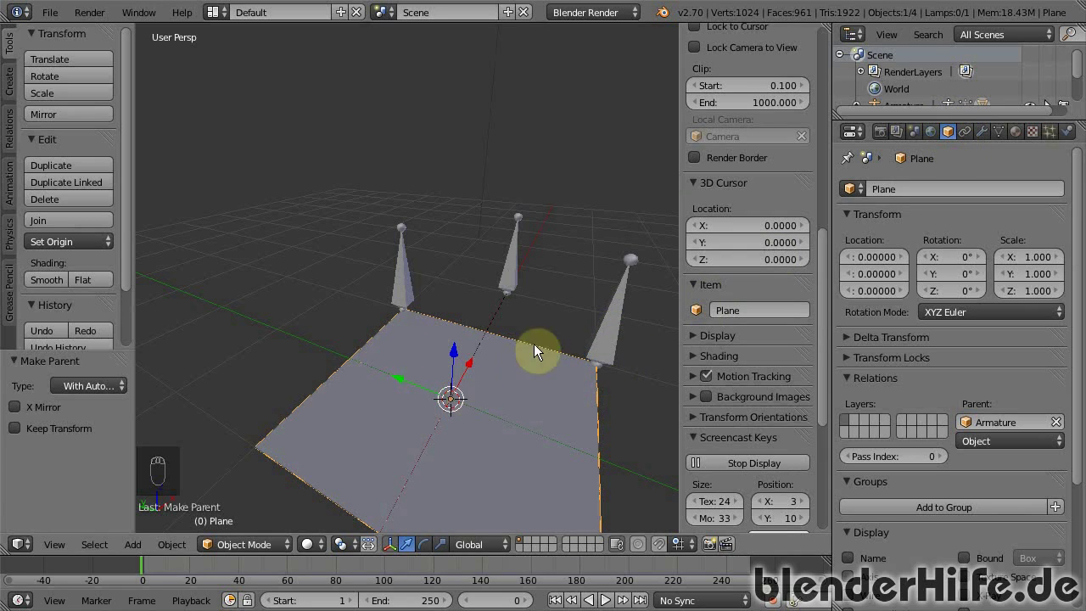
pyautogui.moveTo(617, 343); pyautogui.dragTo(278, 555)
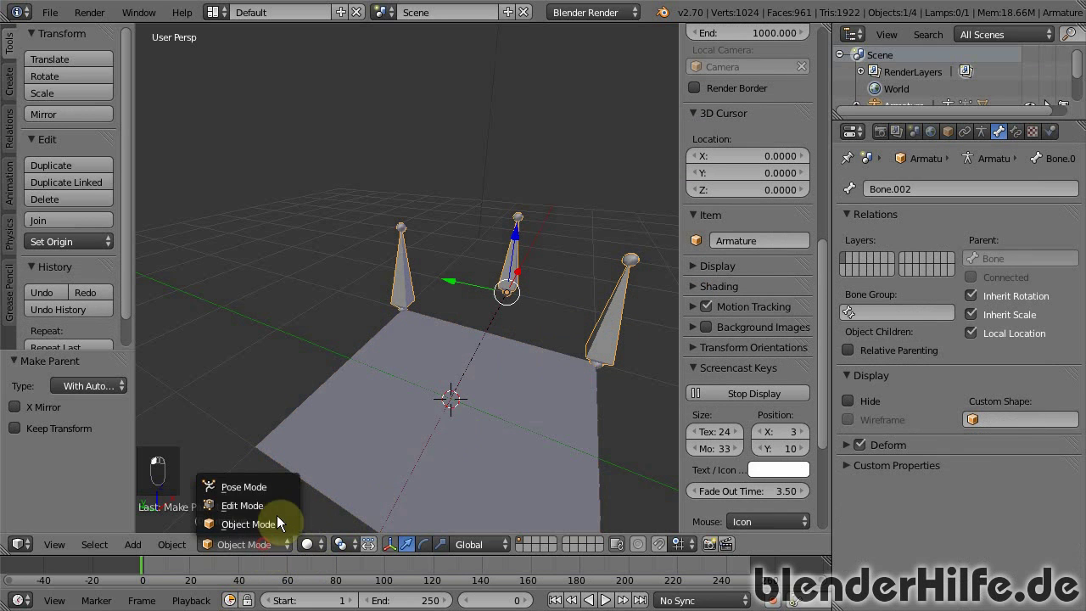
pyautogui.middleClick(612, 335)
pyautogui.moveTo(612, 335); pyautogui.dragTo(151, 318)
# Test-move a bone in pose mode, then return to object mode and reselect the plane
pyautogui.press('g')
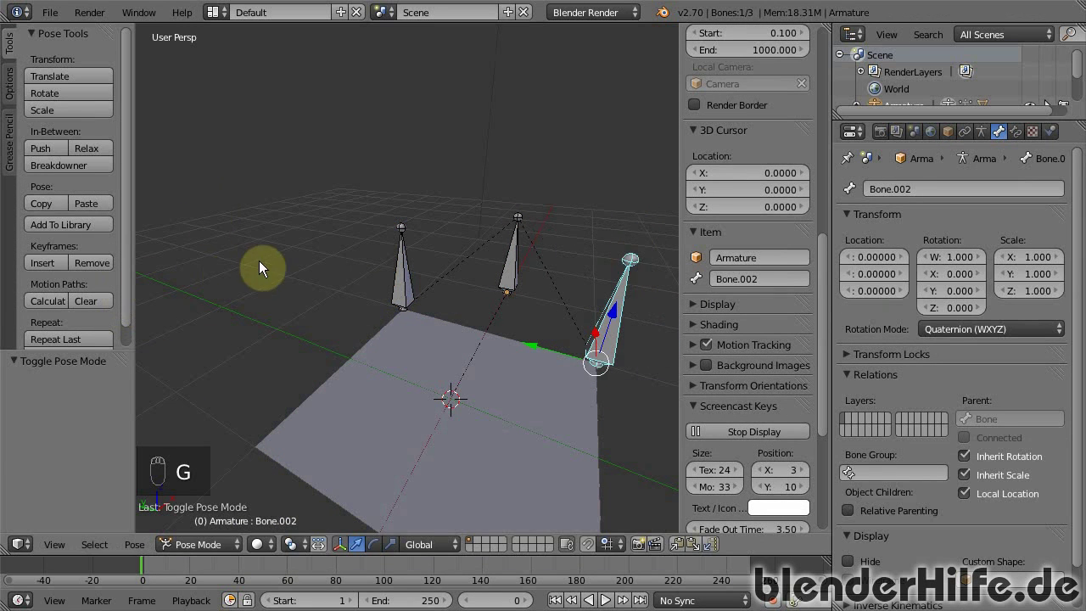
pyautogui.moveTo(407, 288); pyautogui.dragTo(252, 141)
pyautogui.press('g')
pyautogui.moveTo(519, 351); pyautogui.dragTo(547, 419)
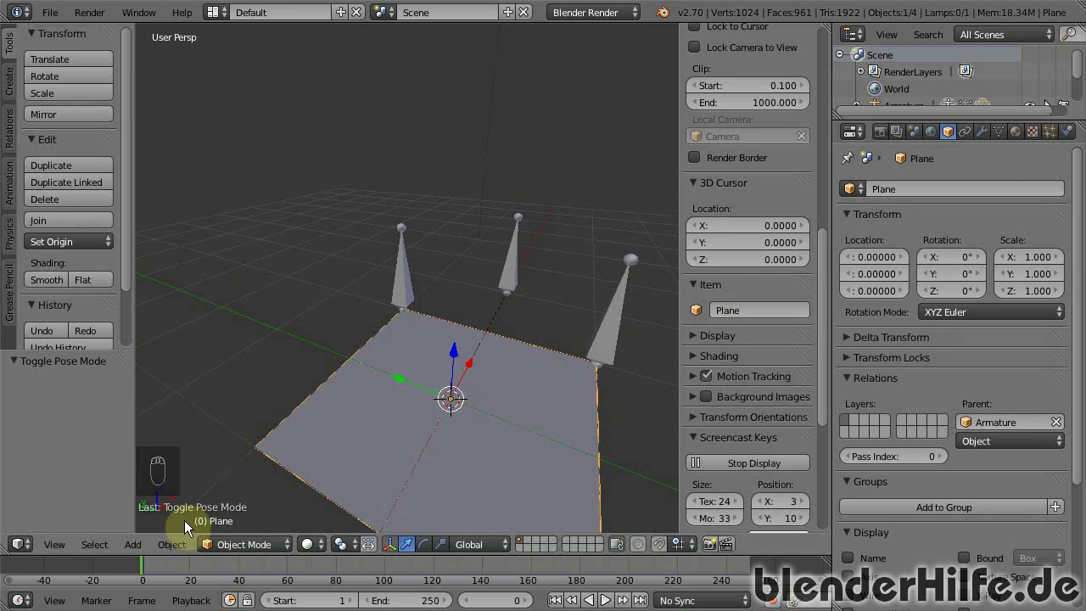
# Switch the plane into Weight Paint mode from the mode menu
pyautogui.click(229, 551)
pyautogui.moveTo(235, 546); pyautogui.dragTo(248, 515)
pyautogui.click(257, 498)
pyautogui.click(255, 490)
pyautogui.click(268, 452)
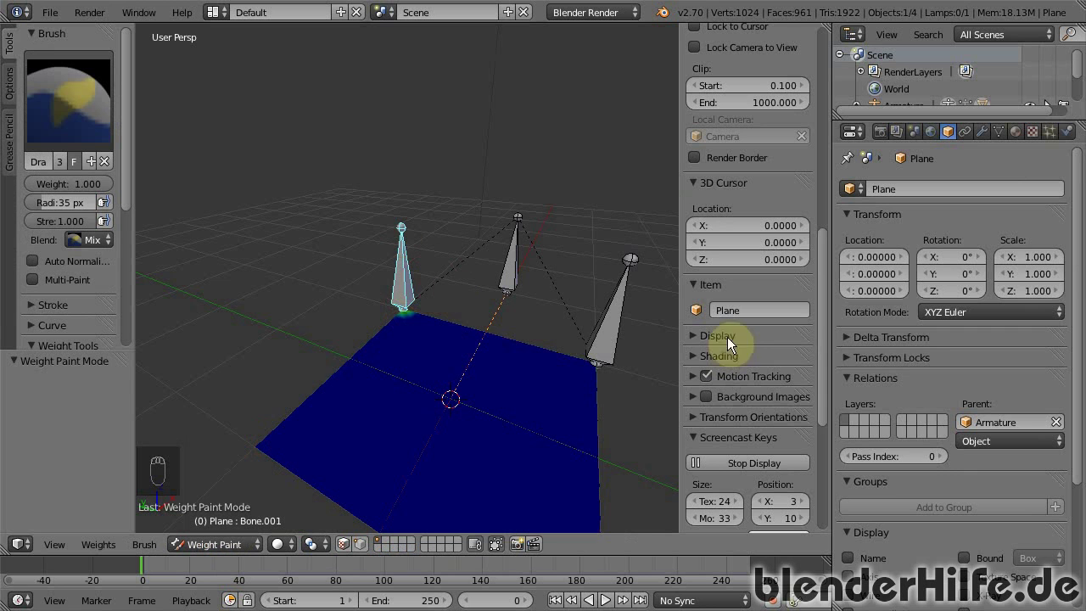
# Paint vertex weight onto the plane around the corner bone and view the next bone
pyautogui.moveTo(609, 335); pyautogui.dragTo(406, 340)
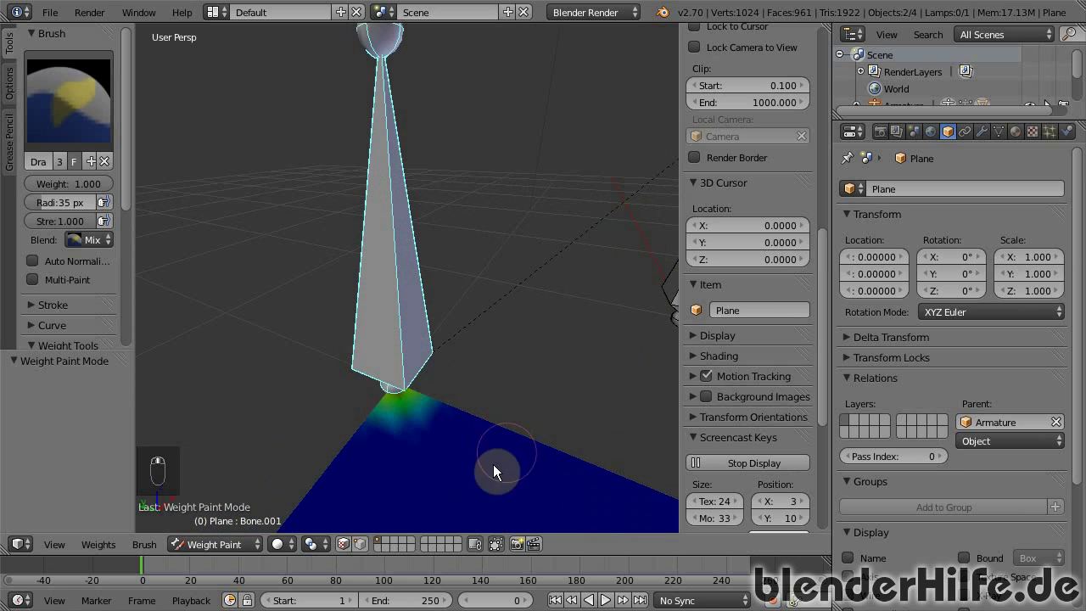
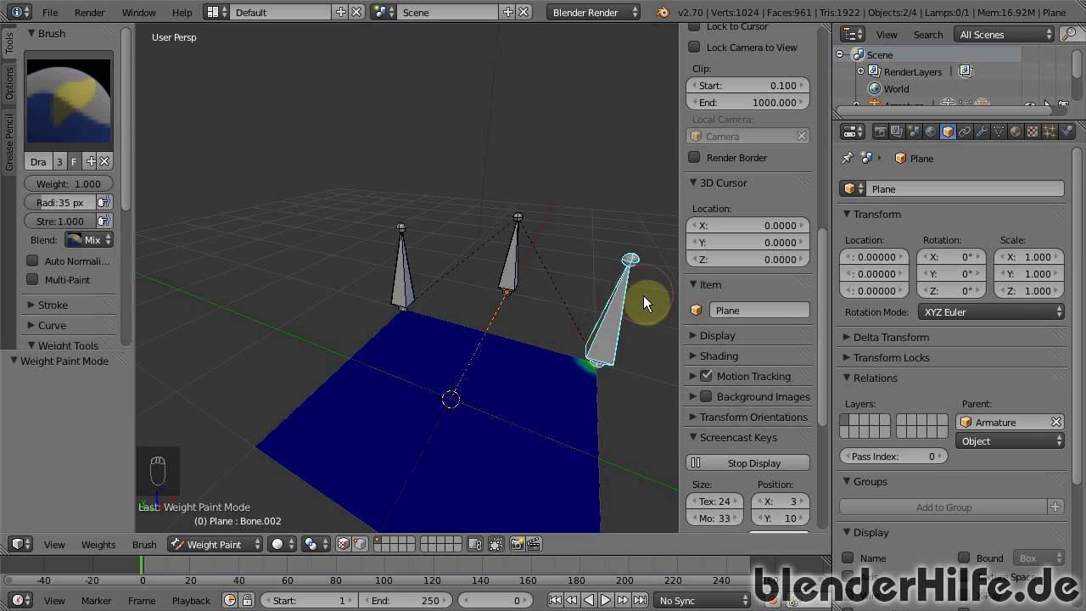
pyautogui.moveTo(608, 358); pyautogui.dragTo(316, 366)
pyautogui.press('g')
pyautogui.moveTo(306, 365); pyautogui.dragTo(232, 546)
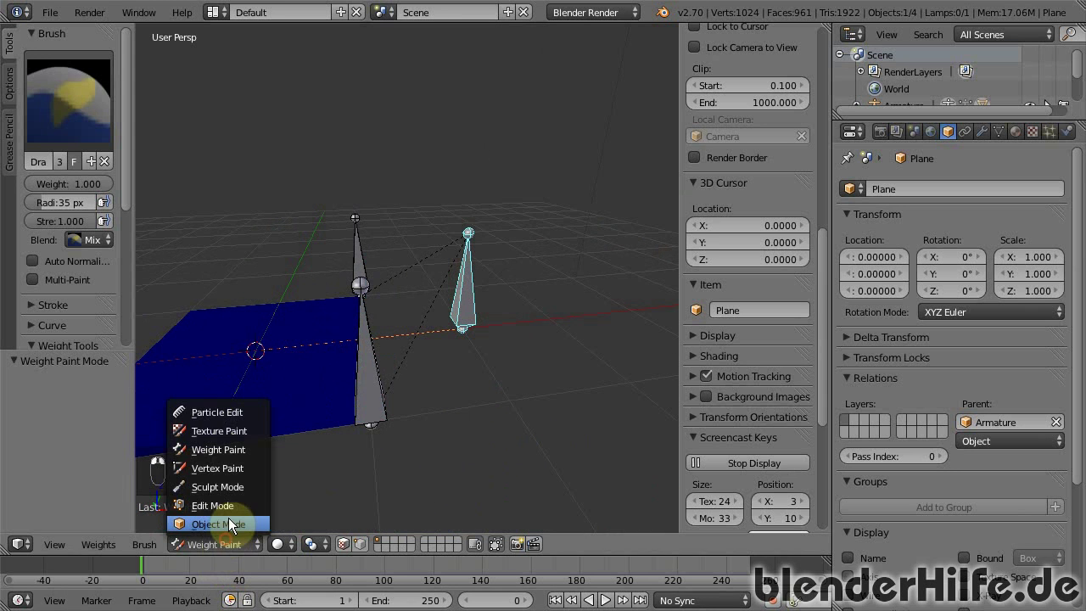
pyautogui.moveTo(321, 371); pyautogui.dragTo(519, 395)
pyautogui.press('alt+a')
pyautogui.press('alt+a')
pyautogui.press('alt+a')
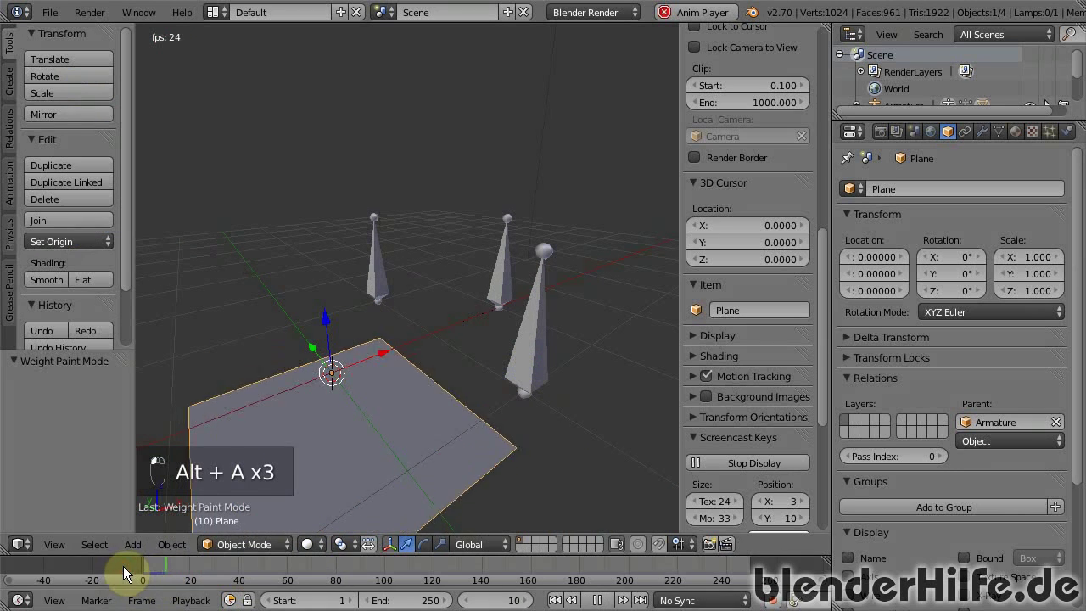
pyautogui.press('alt+a')
pyautogui.moveTo(449, 291); pyautogui.dragTo(460, 304)
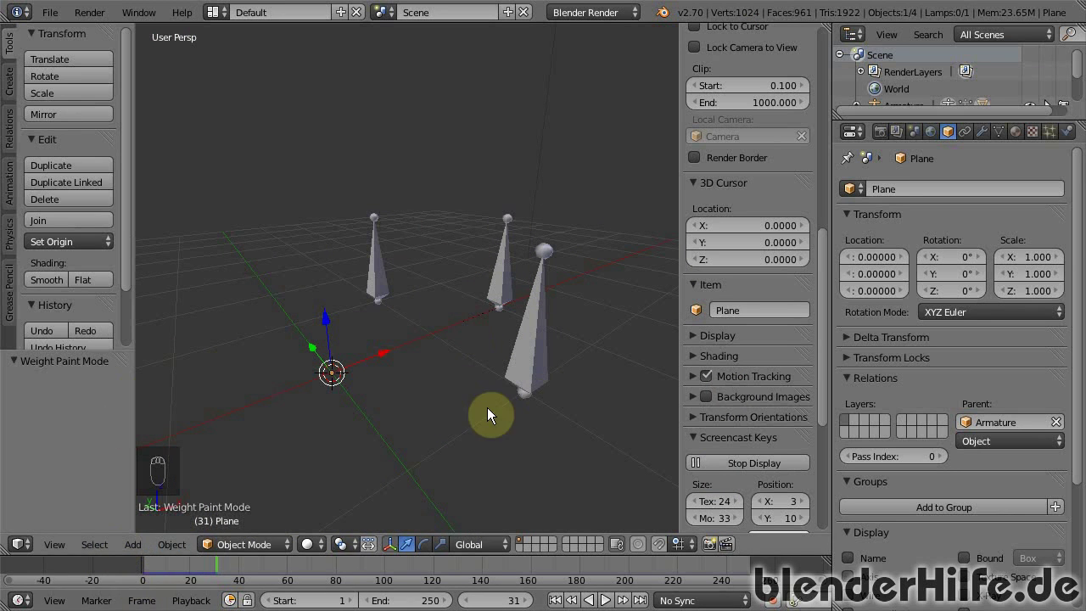
pyautogui.press('alt+a')
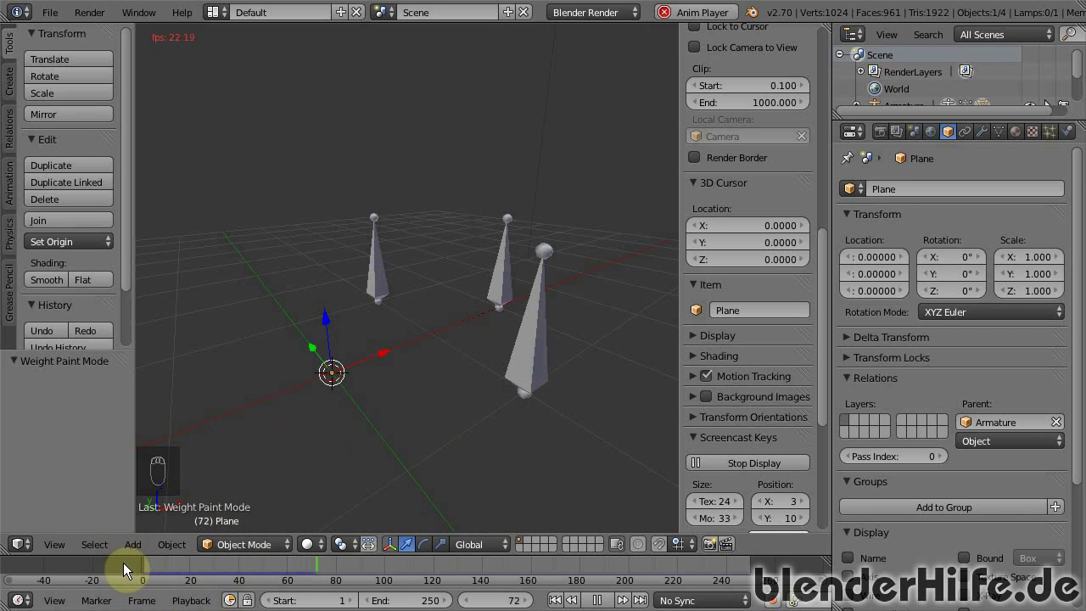
pyautogui.moveTo(129, 573); pyautogui.dragTo(353, 490)
pyautogui.press('alt+a')
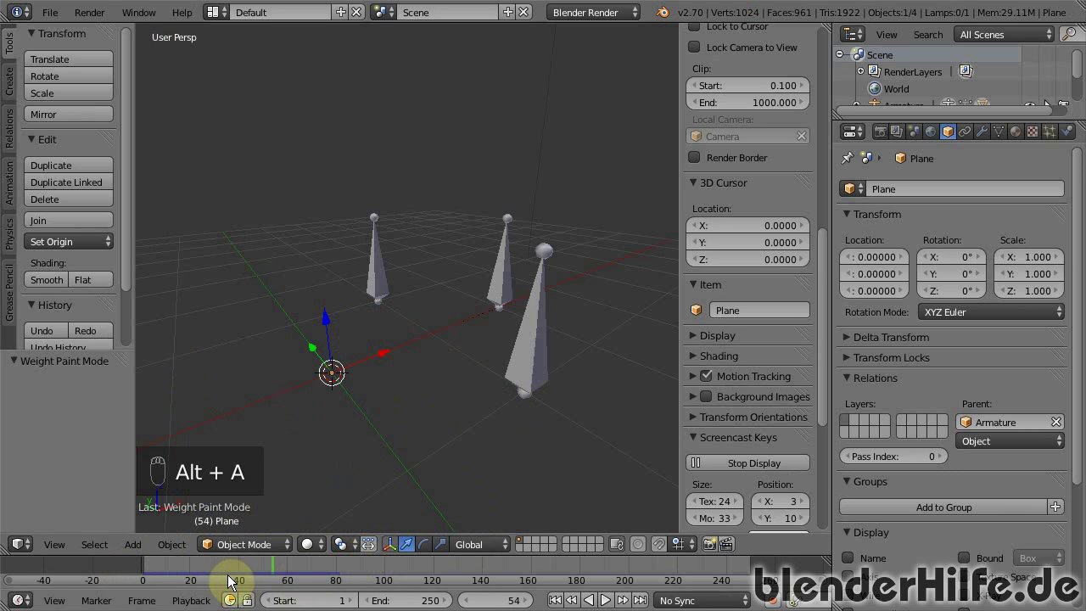
pyautogui.moveTo(192, 571); pyautogui.dragTo(247, 570)
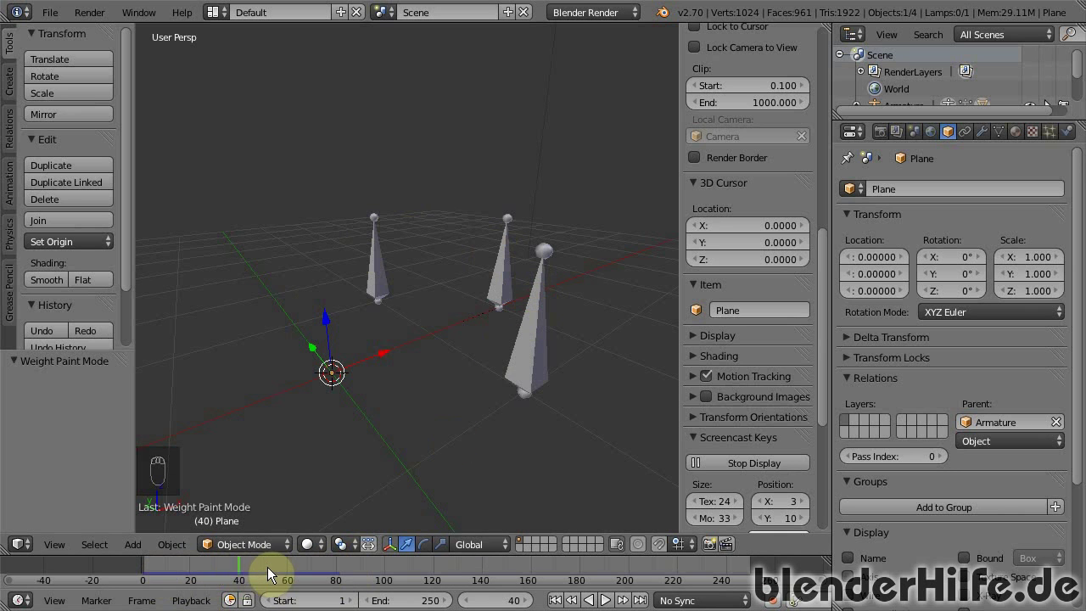
pyautogui.press('shift+Left')
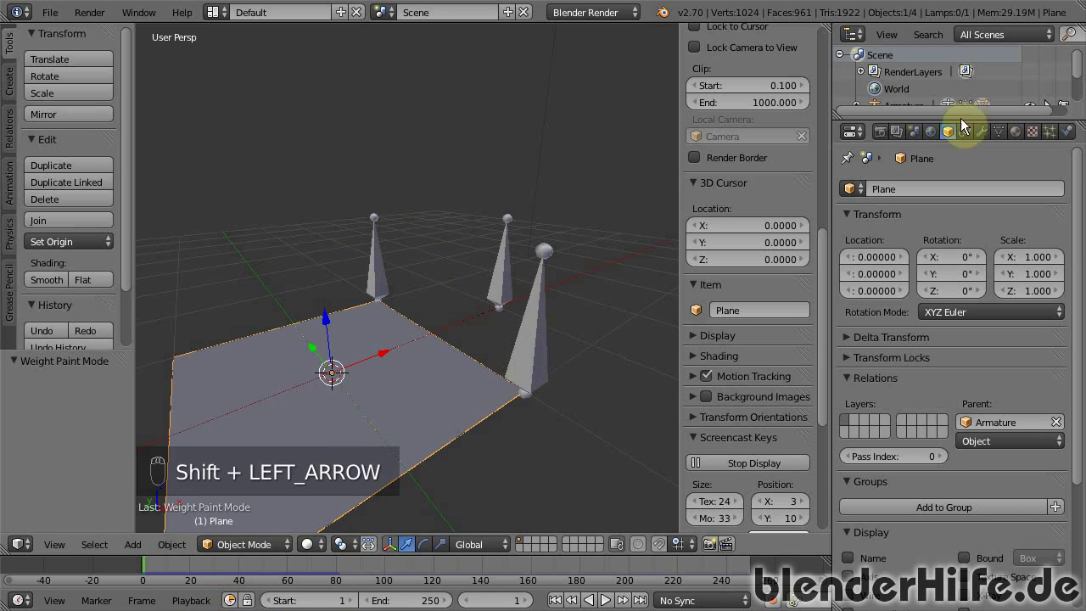
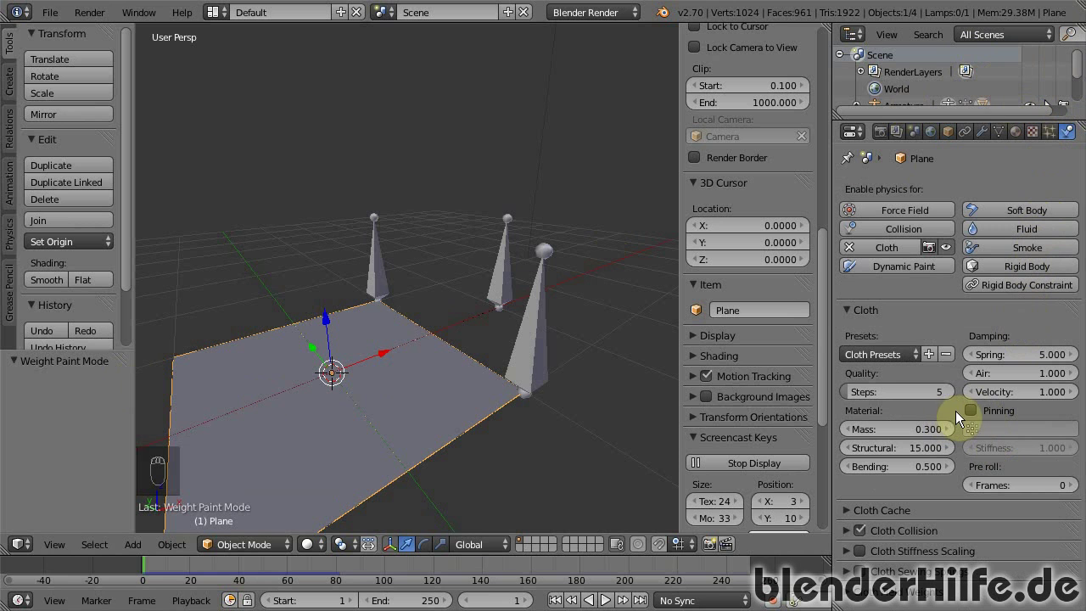
# Enable Cloth physics with Pinning on the plane and show its vertex groups Bone, Bone.001, Bone.002
pyautogui.moveTo(976, 419); pyautogui.dragTo(989, 432)
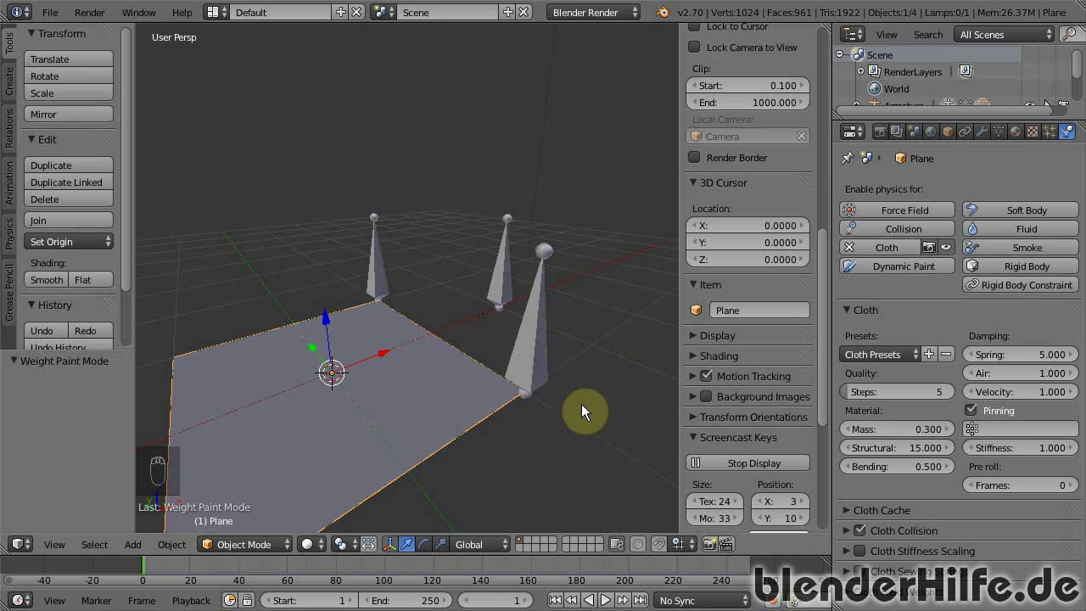
pyautogui.moveTo(388, 279); pyautogui.dragTo(539, 362)
pyautogui.moveTo(539, 363); pyautogui.dragTo(360, 340)
pyautogui.moveTo(419, 368); pyautogui.dragTo(999, 417)
pyautogui.middleClick(1000, 417)
pyautogui.rightClick(1000, 417)
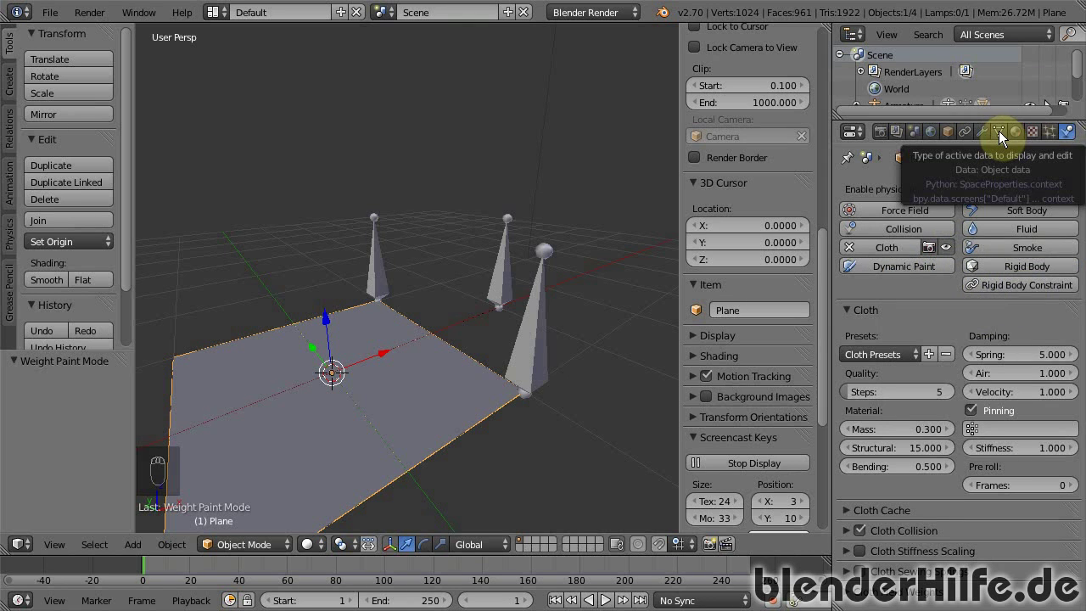
# Show the plane's mesh data and select the two corner vertices in edit mode
pyautogui.click(1005, 138)
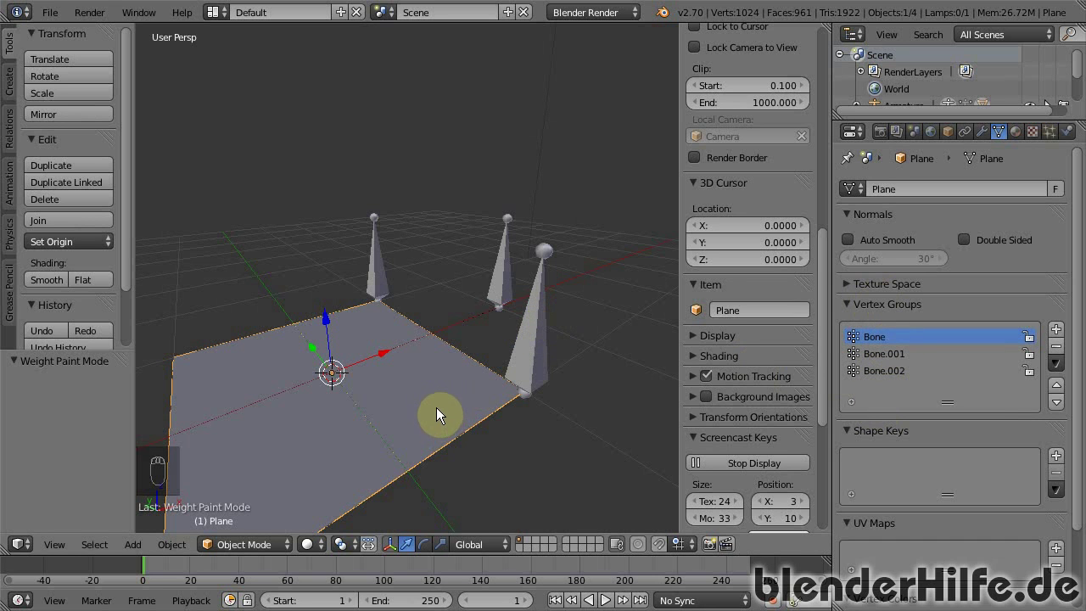
pyautogui.moveTo(407, 415); pyautogui.dragTo(500, 341)
pyautogui.press('Tab')
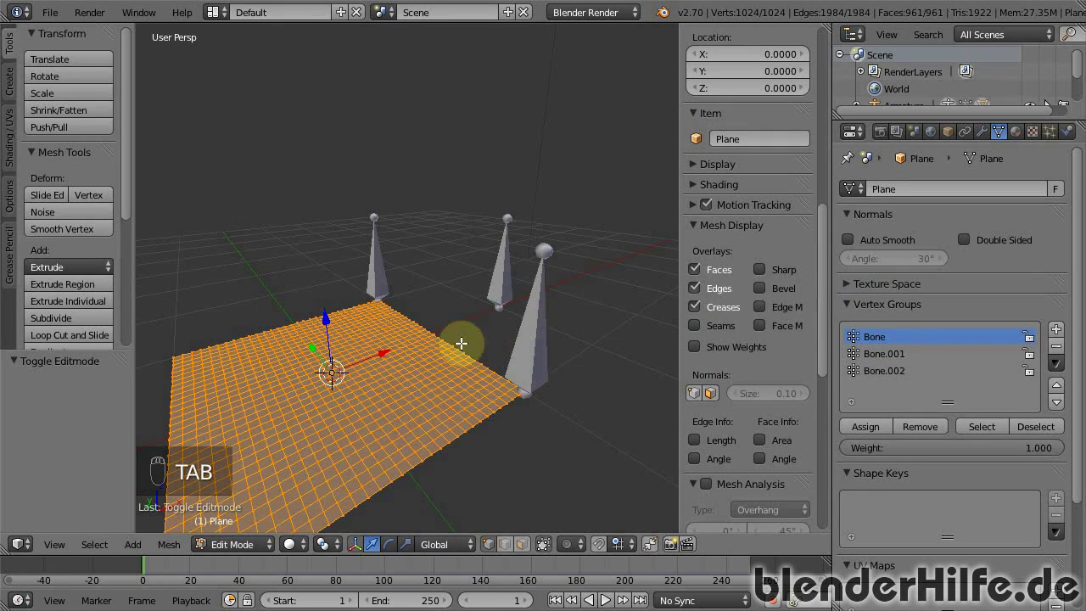
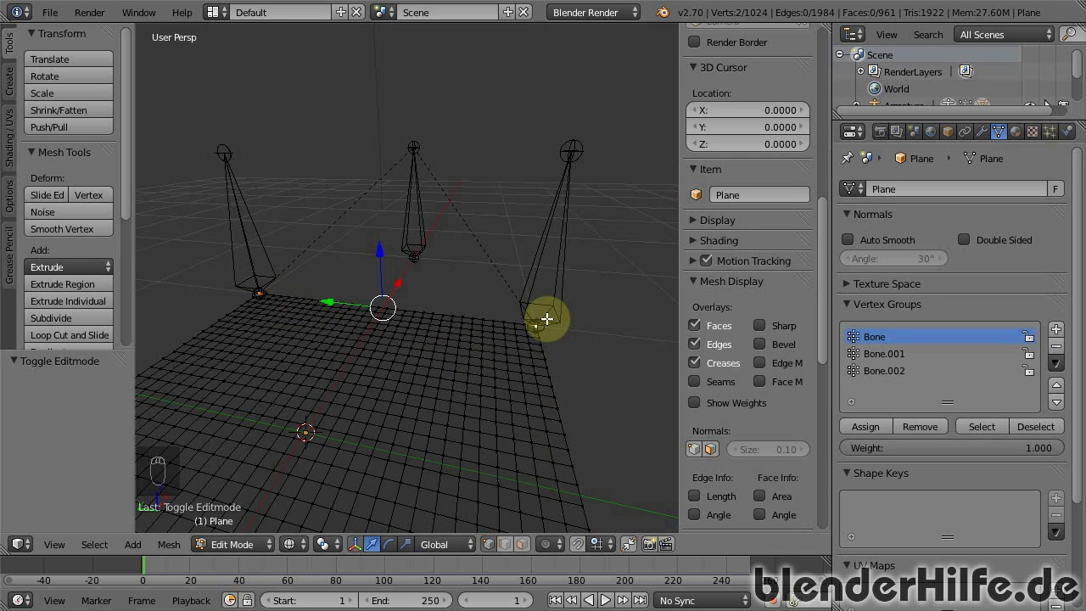
# Create a new vertex group for the selected corner vertices, rename it and assign them
pyautogui.press('ctrl+g')
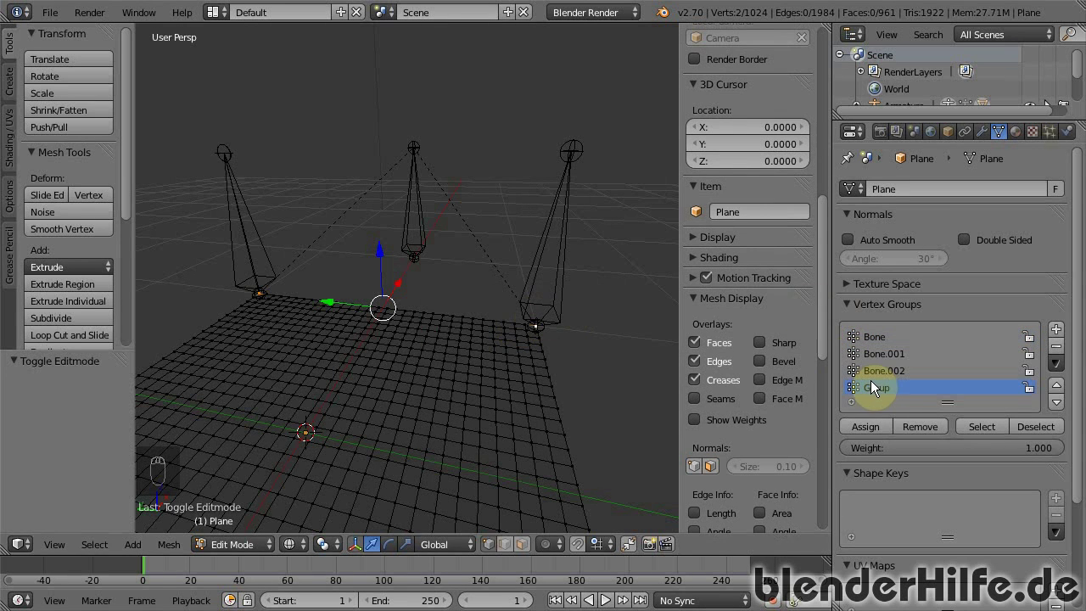
pyautogui.moveTo(878, 389); pyautogui.dragTo(893, 378)
pyautogui.press('l')
pyautogui.press('BackSpace')
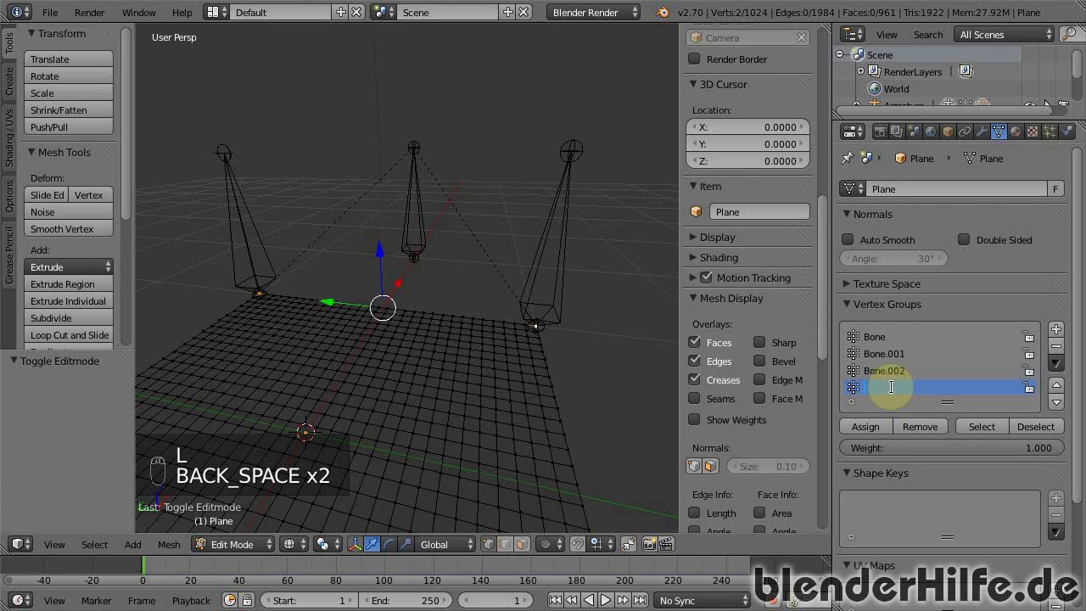
pyautogui.press('l')
pyautogui.press('BackSpace')
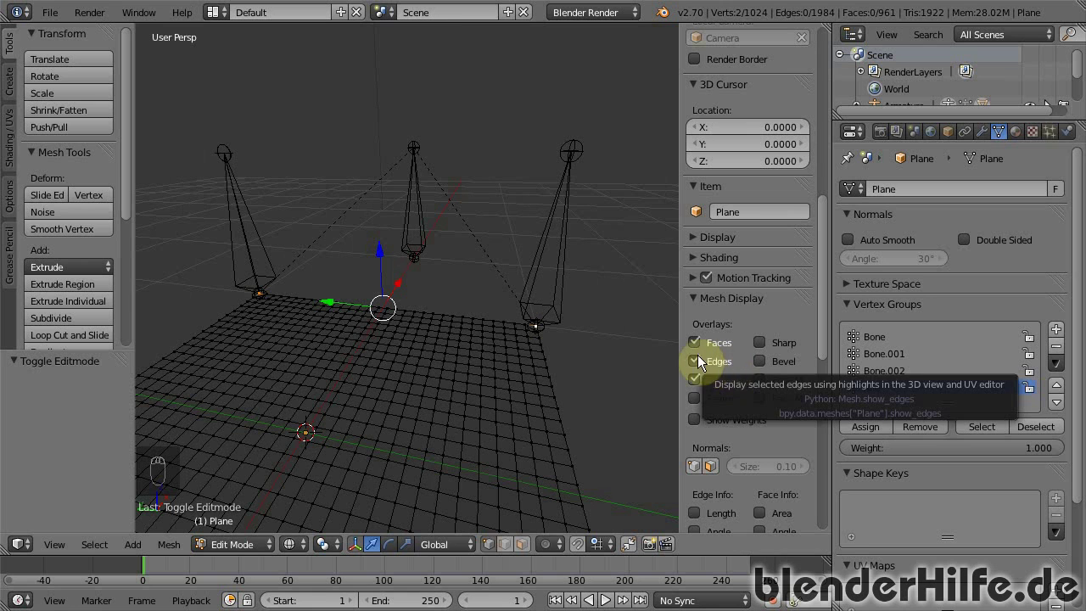
# Set the cloth pinning vertex group to Alle and return the plane to object mode
pyautogui.moveTo(1072, 138); pyautogui.dragTo(985, 425)
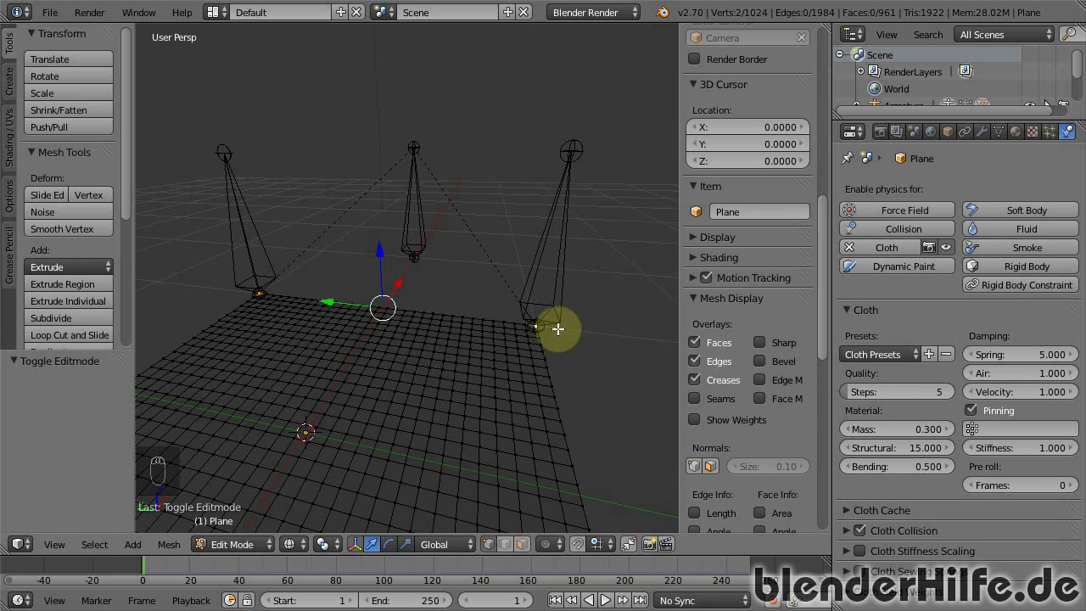
pyautogui.press('Tab')
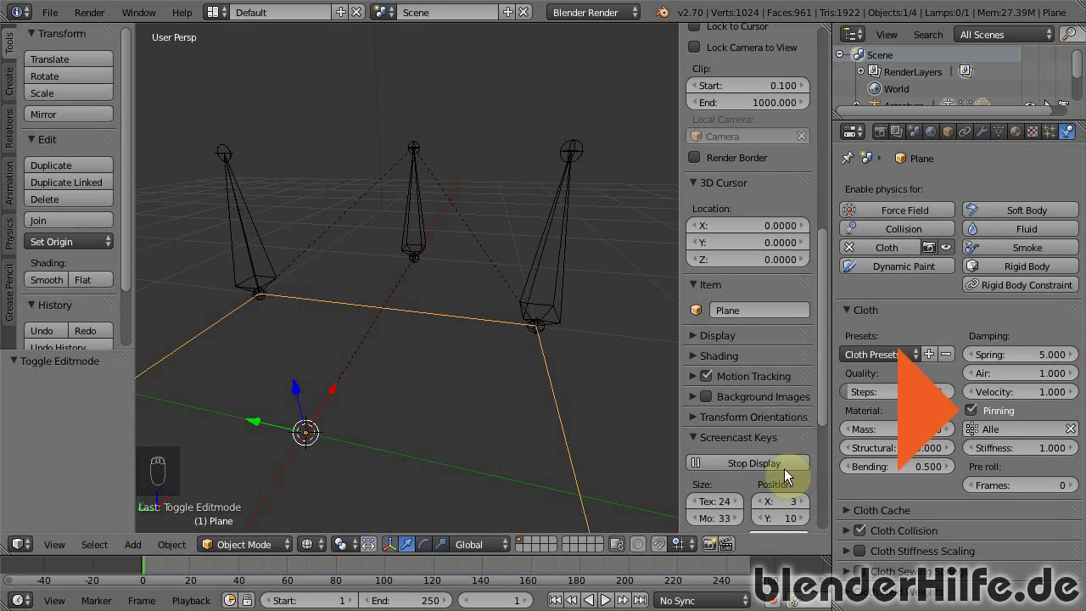
# Move the Cloth modifier below Armature and start animation playback
pyautogui.press('z')
pyautogui.moveTo(557, 395); pyautogui.dragTo(513, 392)
pyautogui.middleClick(514, 392)
pyautogui.press('alt+a')
pyautogui.middleClick(410, 357)
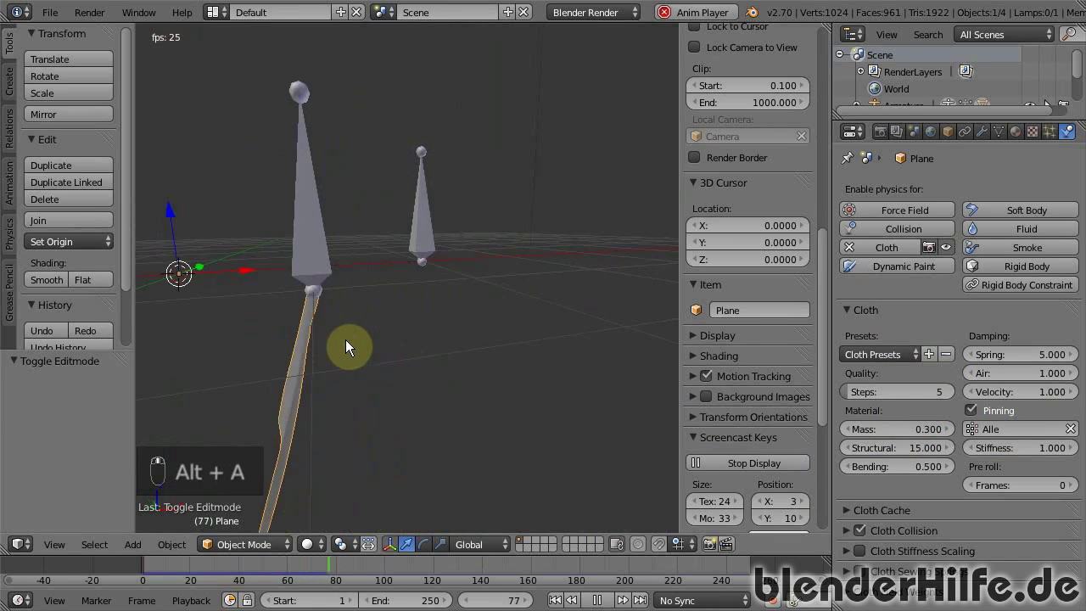
# Enter pose mode and move a bone sideways while the cloth simulates
pyautogui.moveTo(430, 238); pyautogui.dragTo(437, 208)
pyautogui.moveTo(437, 207); pyautogui.dragTo(281, 171)
pyautogui.press('g')
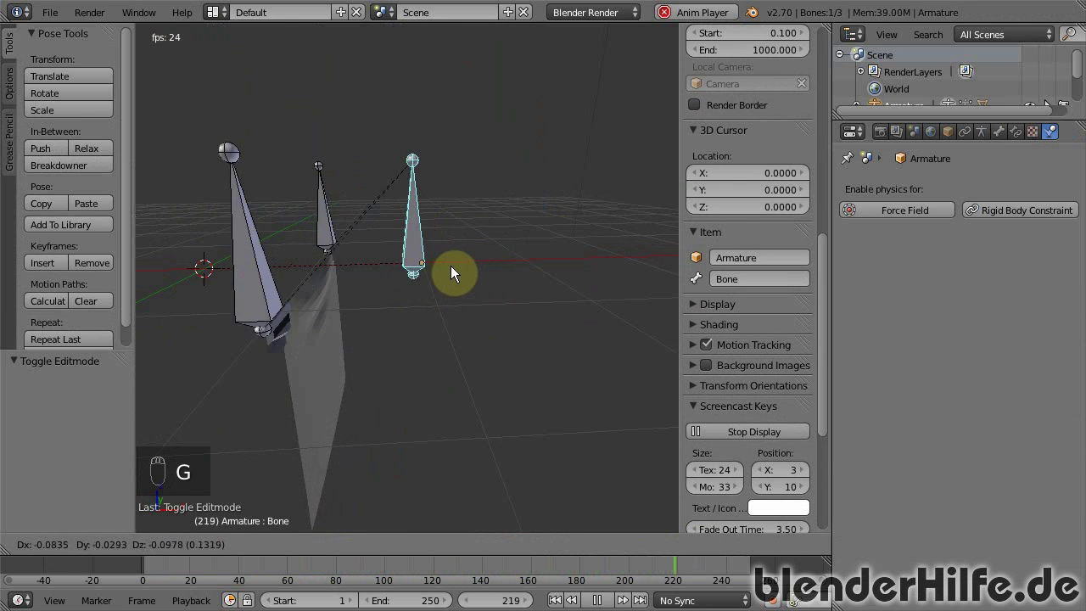
pyautogui.moveTo(397, 288); pyautogui.dragTo(440, 288)
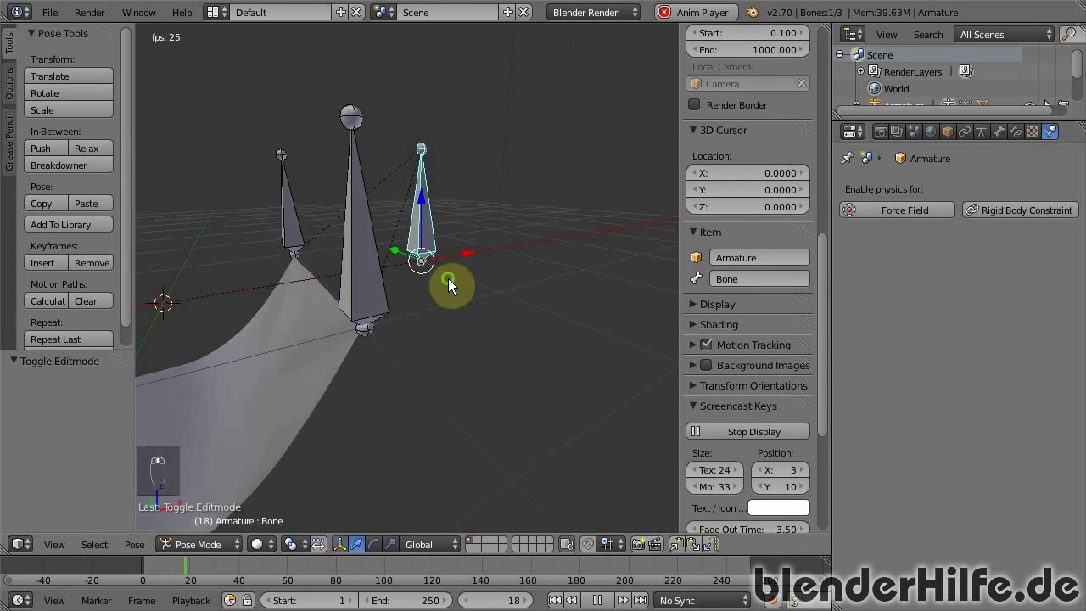
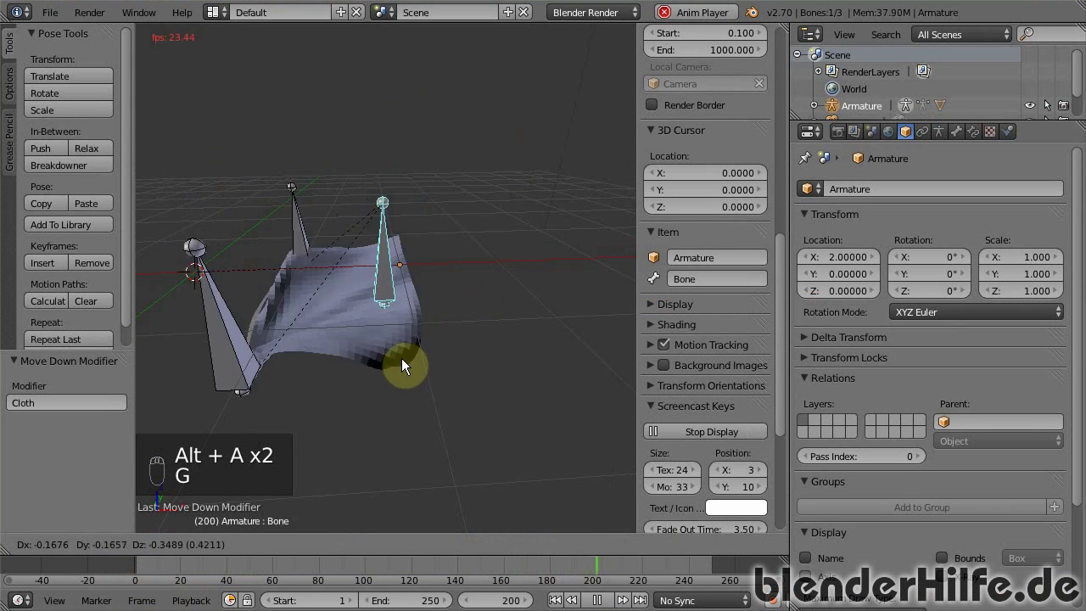
# Stop playback, select the cloth plane and show its Cloth settings in the Physics tab
pyautogui.press('alt+a')
pyautogui.click(402, 362)
pyautogui.moveTo(293, 366); pyautogui.dragTo(62, 285)
pyautogui.moveTo(59, 286); pyautogui.dragTo(740, 263)
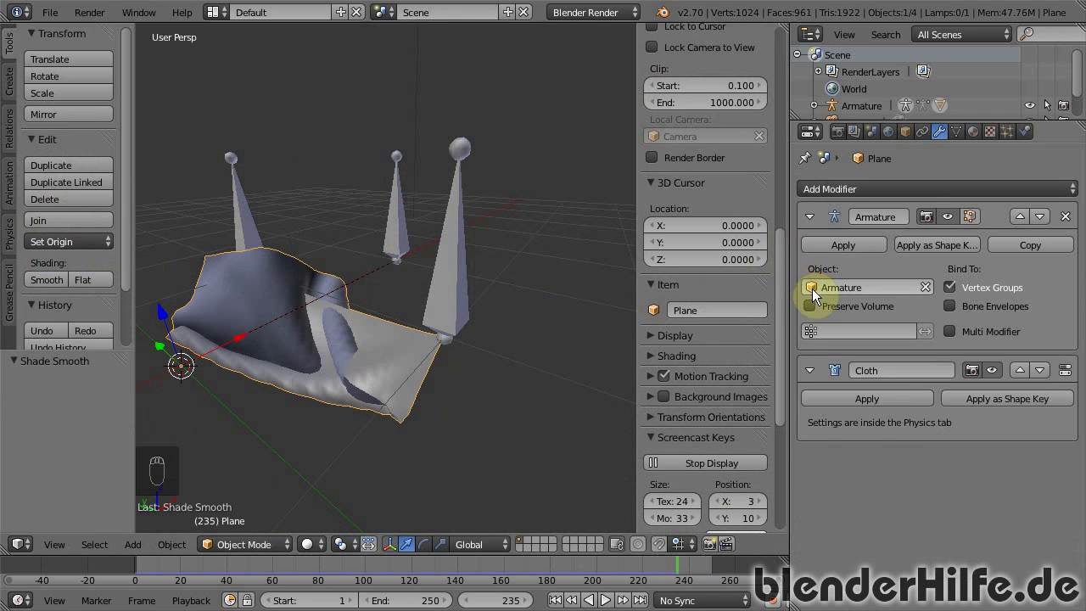
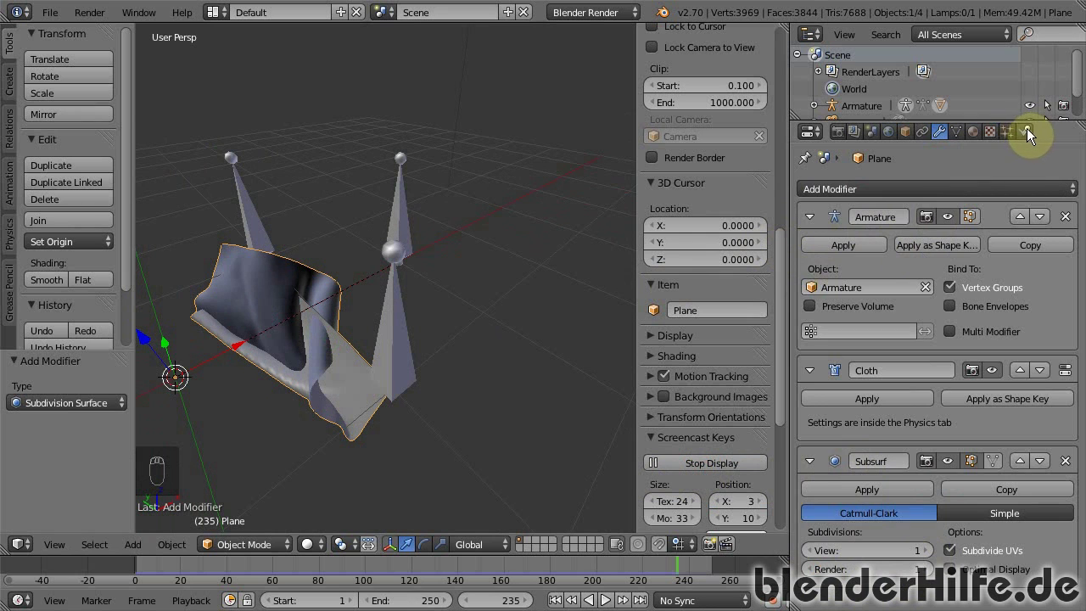
# Enable Self Collision under Cloth Collision and rewind to the first frame
pyautogui.moveTo(1032, 134); pyautogui.dragTo(897, 417)
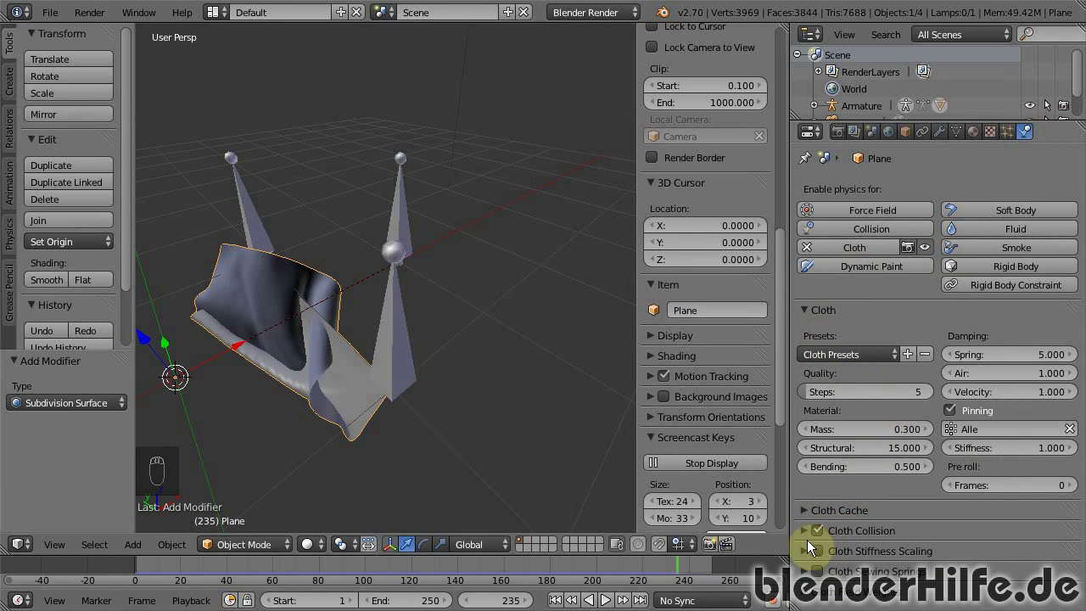
pyautogui.moveTo(807, 537); pyautogui.dragTo(327, 328)
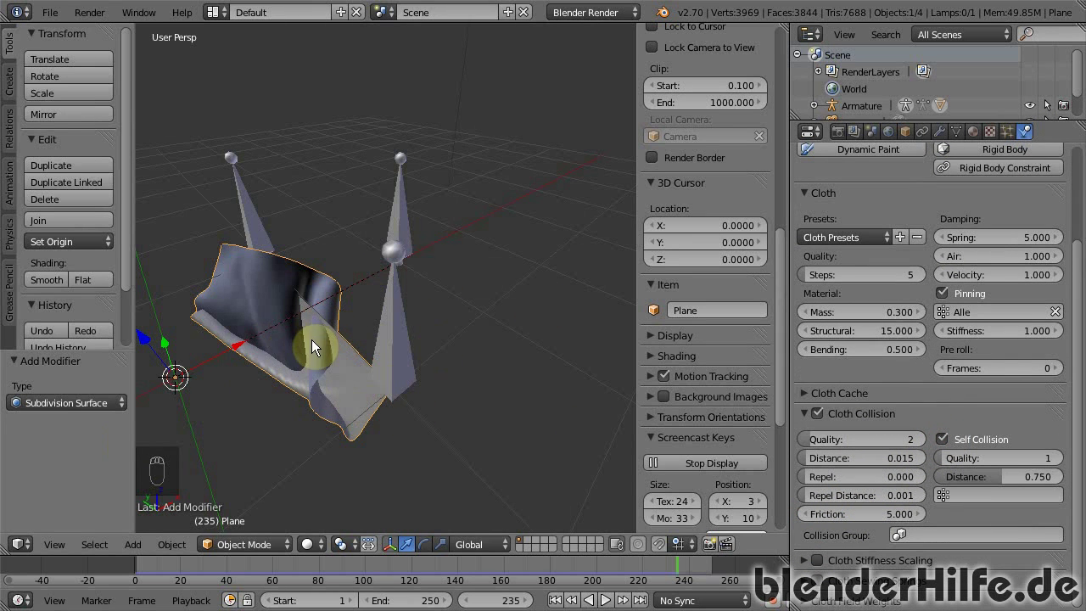
pyautogui.moveTo(417, 388); pyautogui.dragTo(872, 430)
pyautogui.moveTo(290, 395); pyautogui.dragTo(418, 352)
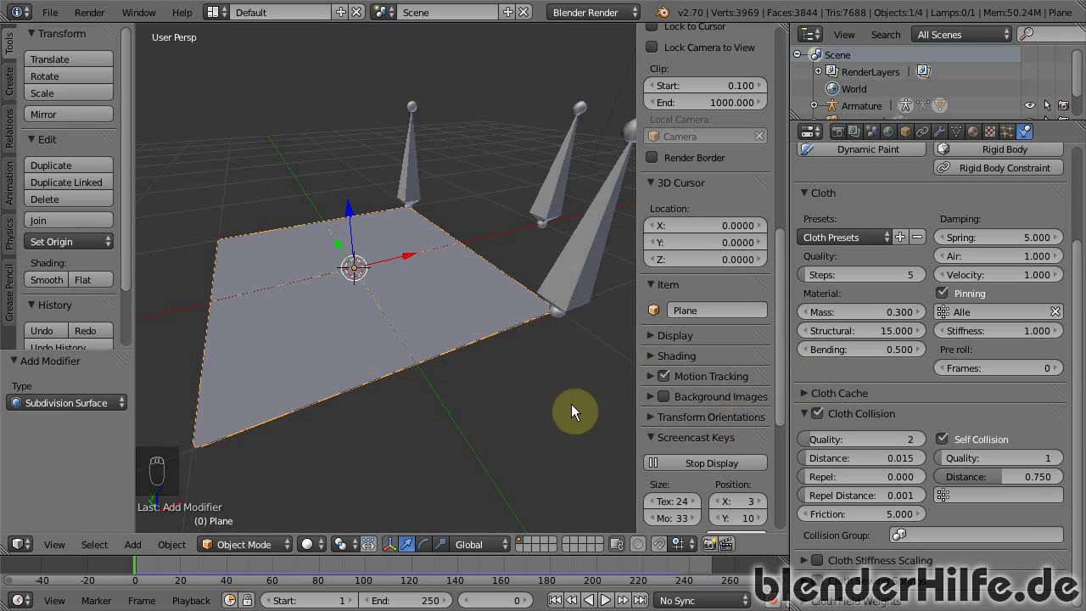
# Add a torus mesh beside the bones and scale it down
pyautogui.moveTo(592, 410); pyautogui.dragTo(448, 342)
pyautogui.press('alt+a')
pyautogui.click(514, 326)
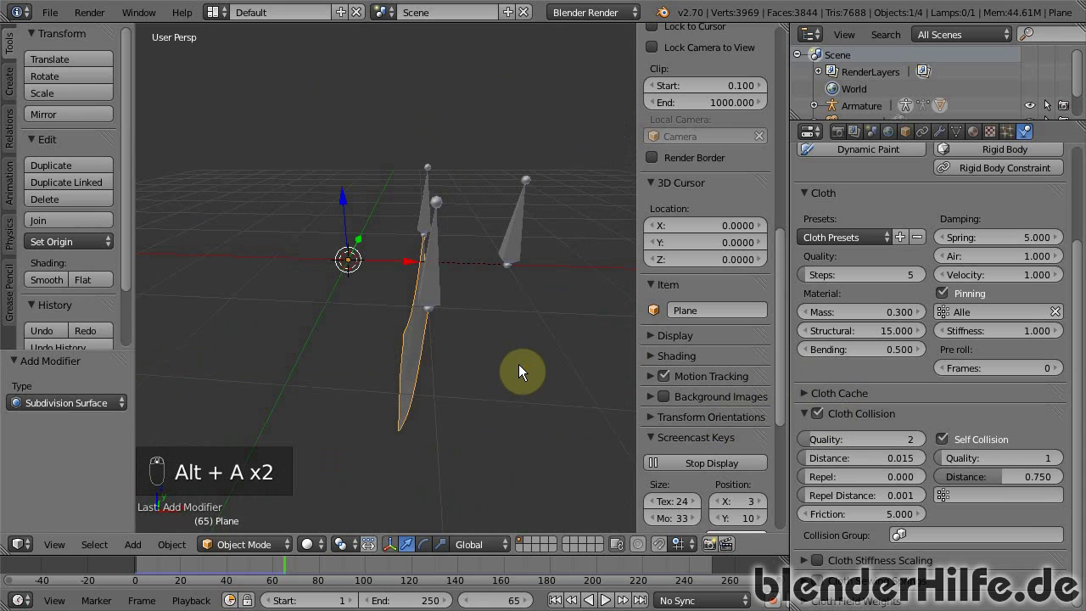
pyautogui.press('shift+a')
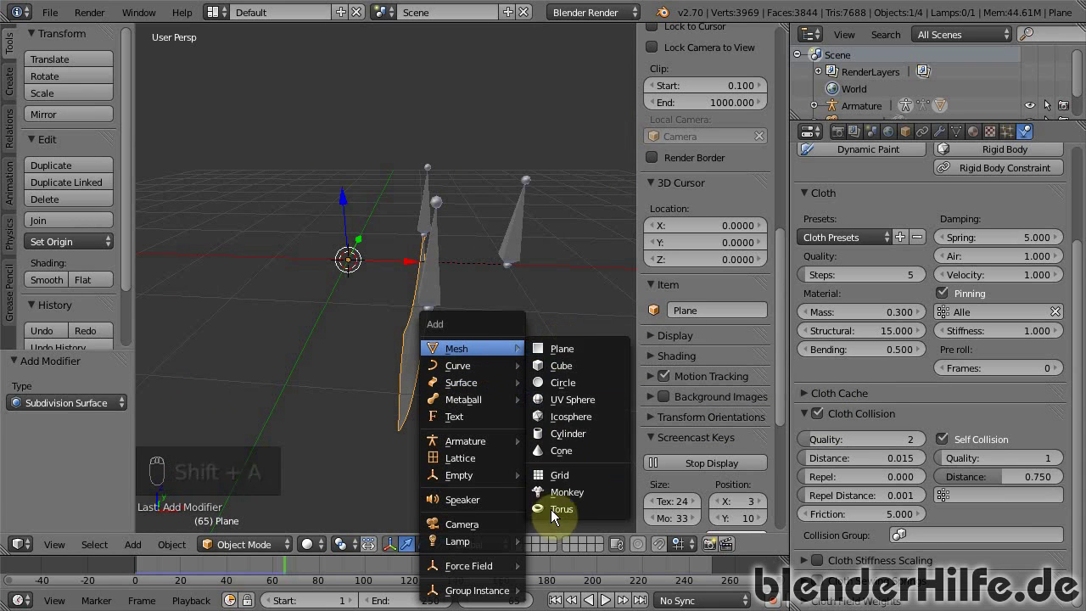
pyautogui.moveTo(423, 272); pyautogui.dragTo(598, 260)
pyautogui.press('s')
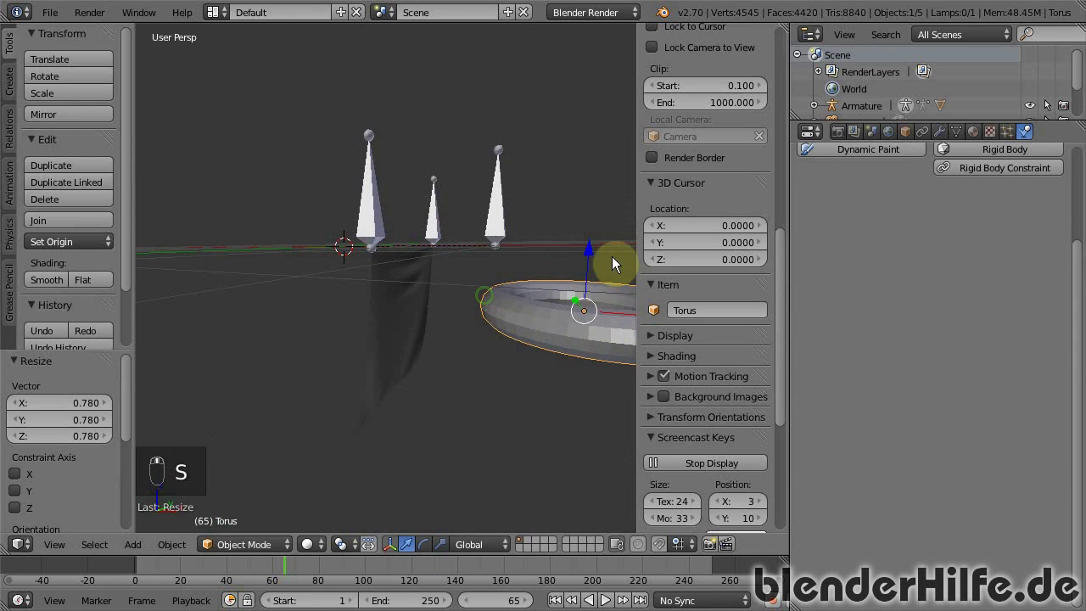
# Enable Collision physics on the torus so the cloth can drape over it
pyautogui.moveTo(977, 306); pyautogui.dragTo(900, 234)
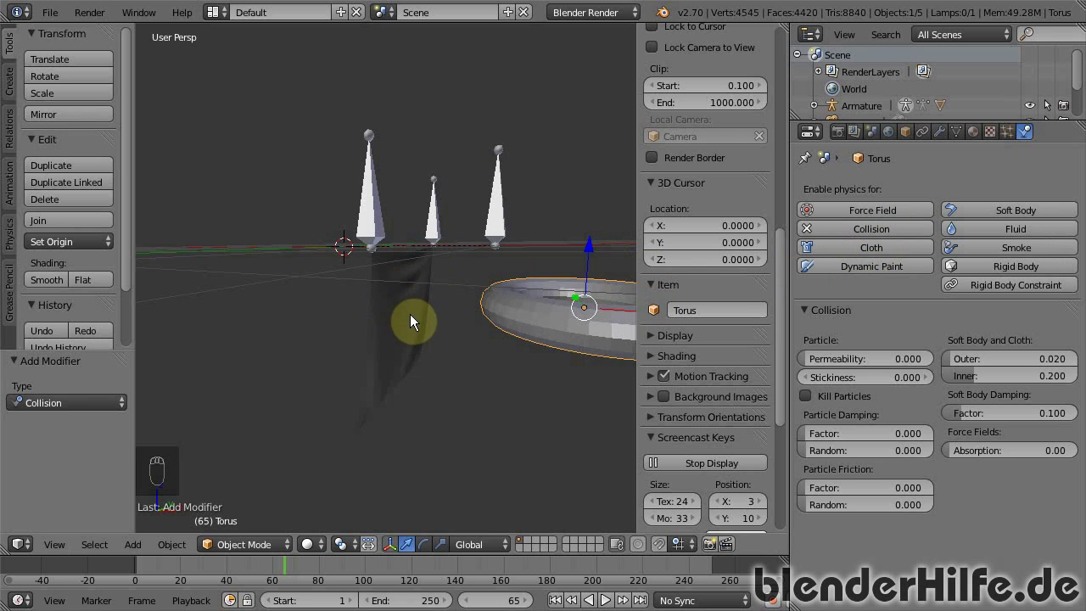
pyautogui.click(443, 318)
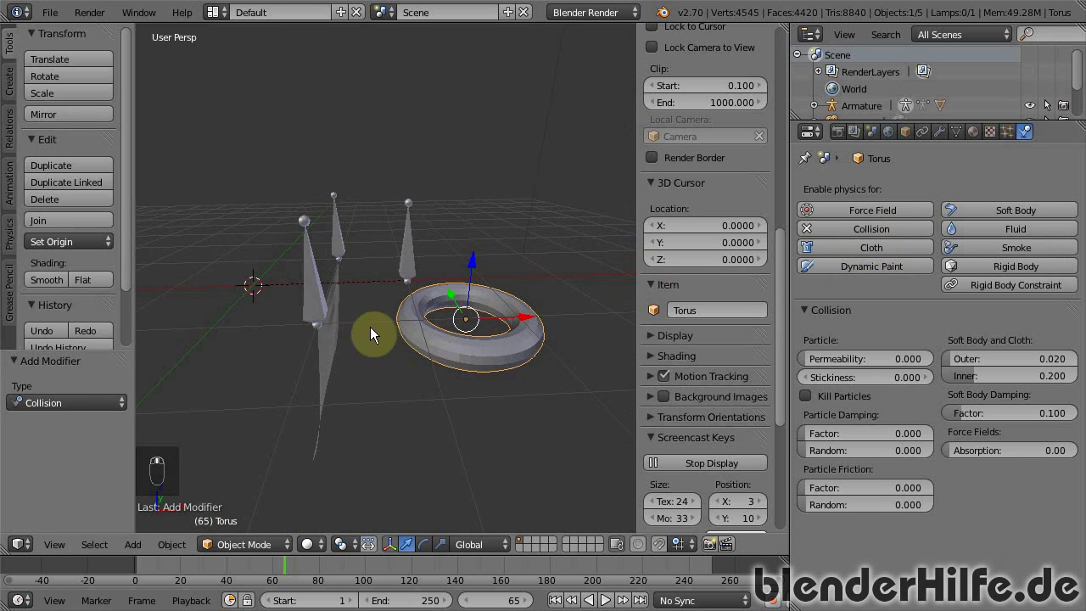
# In pose mode select a bone and insert a Location keyframe for it
pyautogui.press('alt+a')
pyautogui.moveTo(414, 259); pyautogui.dragTo(489, 287)
pyautogui.rightClick(474, 285)
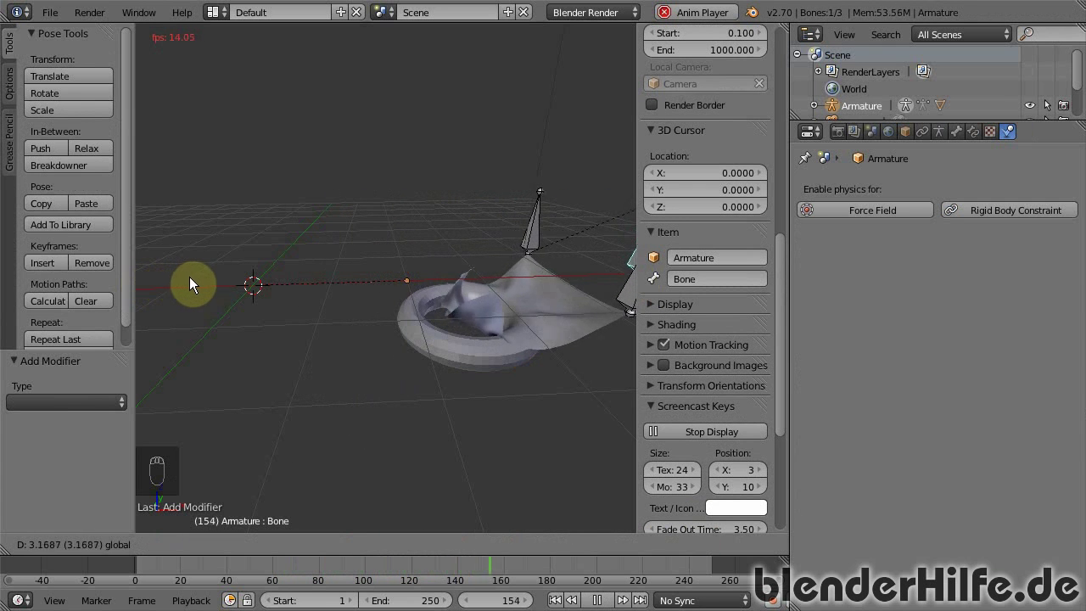
pyautogui.press('alt+a')
pyautogui.moveTo(130, 571); pyautogui.dragTo(138, 568)
pyautogui.moveTo(138, 568); pyautogui.dragTo(211, 575)
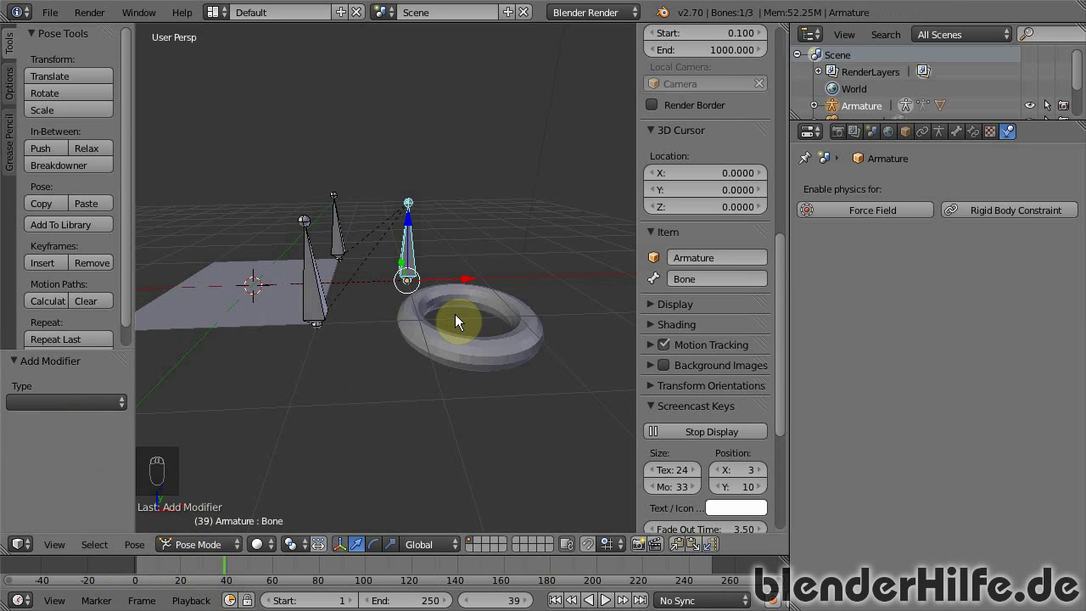
pyautogui.press('i')
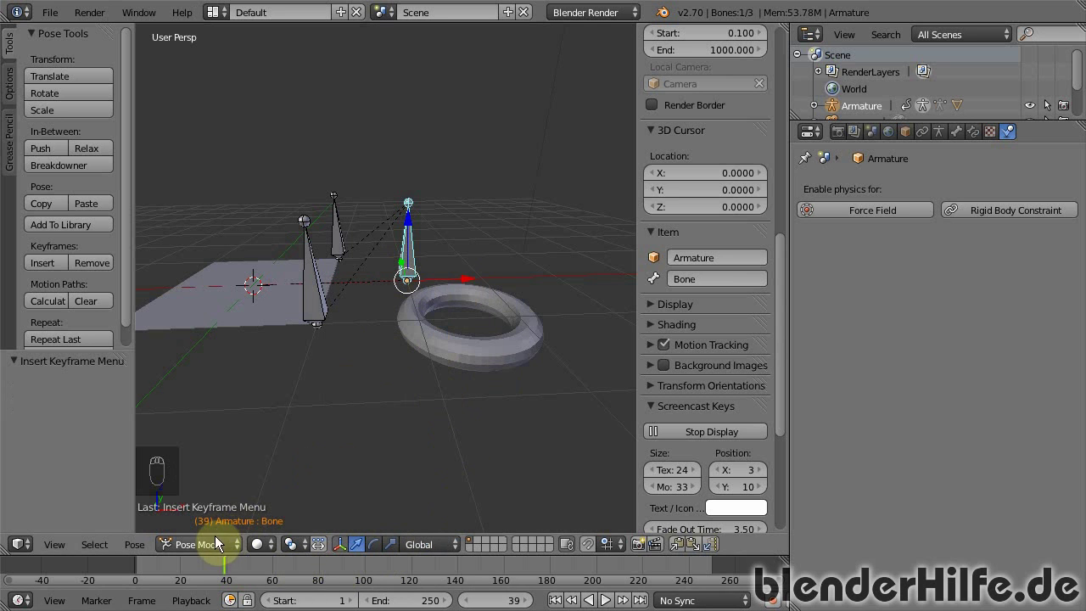
# At a later frame move the bone along X past the torus, key it again, and key Bone.001
pyautogui.moveTo(291, 570); pyautogui.dragTo(316, 569)
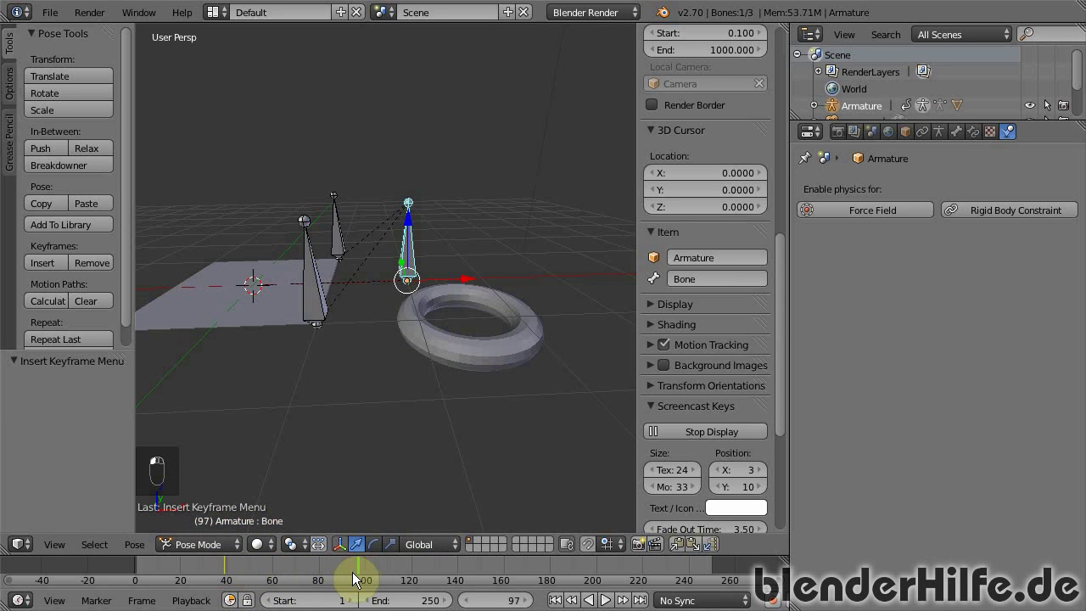
pyautogui.moveTo(479, 287); pyautogui.dragTo(343, 363)
pyautogui.press('i')
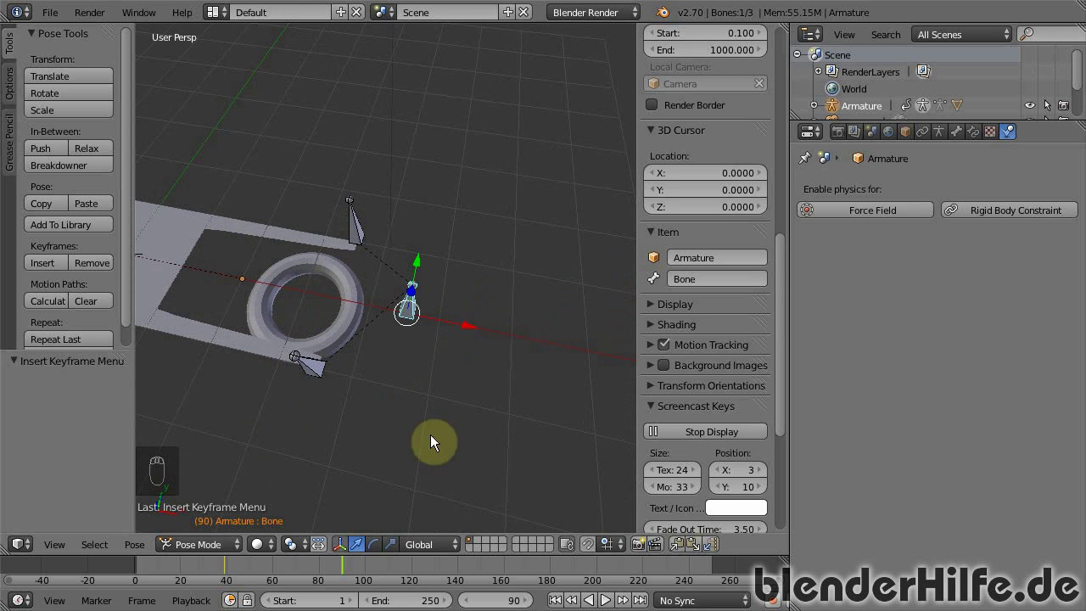
pyautogui.moveTo(384, 569); pyautogui.dragTo(353, 232)
pyautogui.moveTo(362, 231); pyautogui.dragTo(395, 293)
pyautogui.press('i')
pyautogui.moveTo(395, 294); pyautogui.dragTo(384, 296)
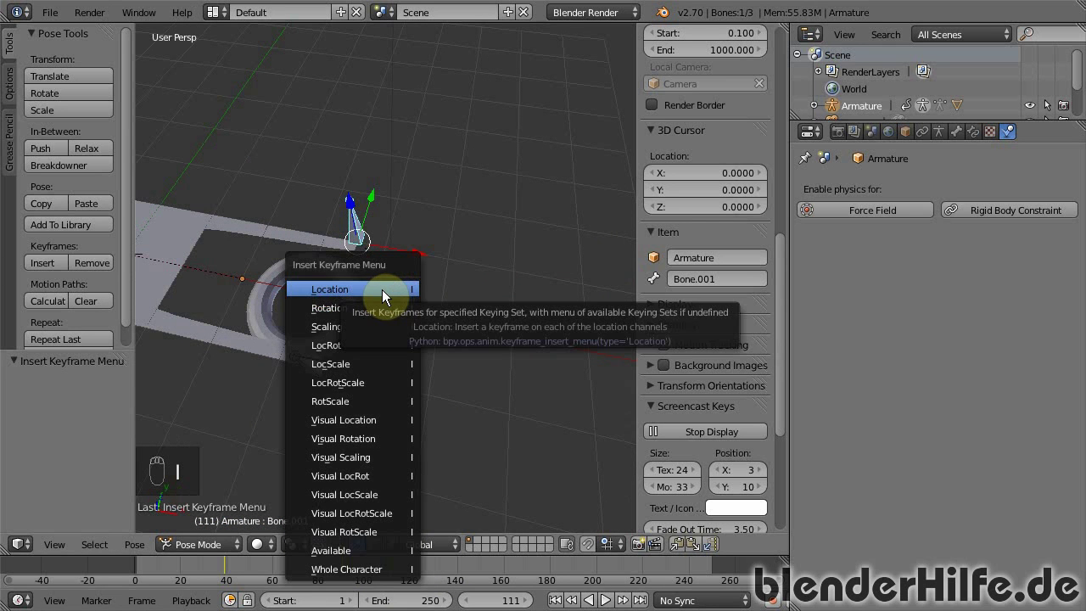
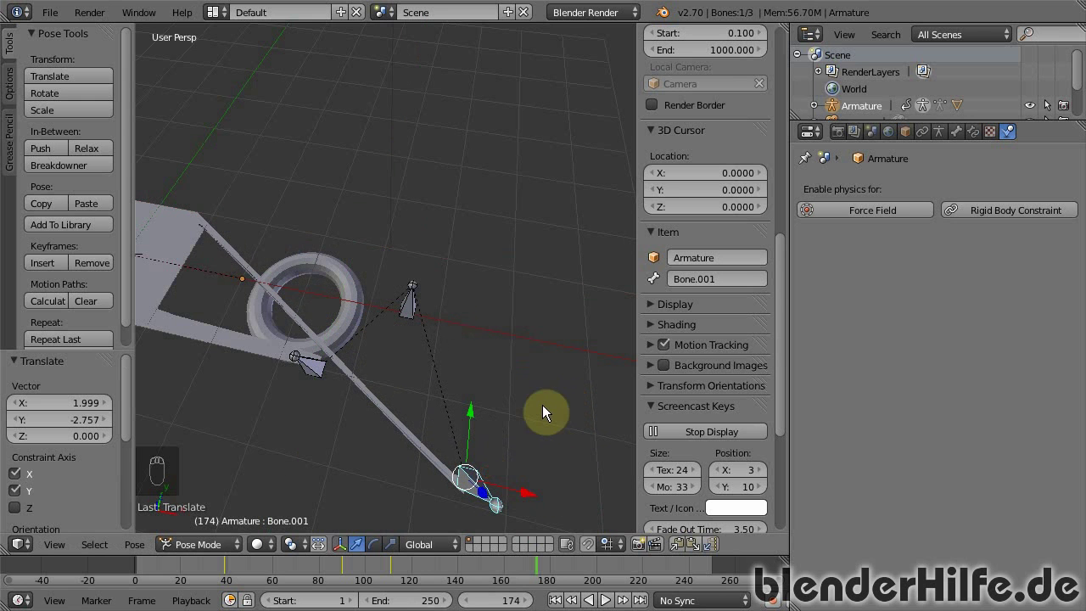
# Maximize the 3D view, play the cloth draping animation, then stop playback
pyautogui.press('i')
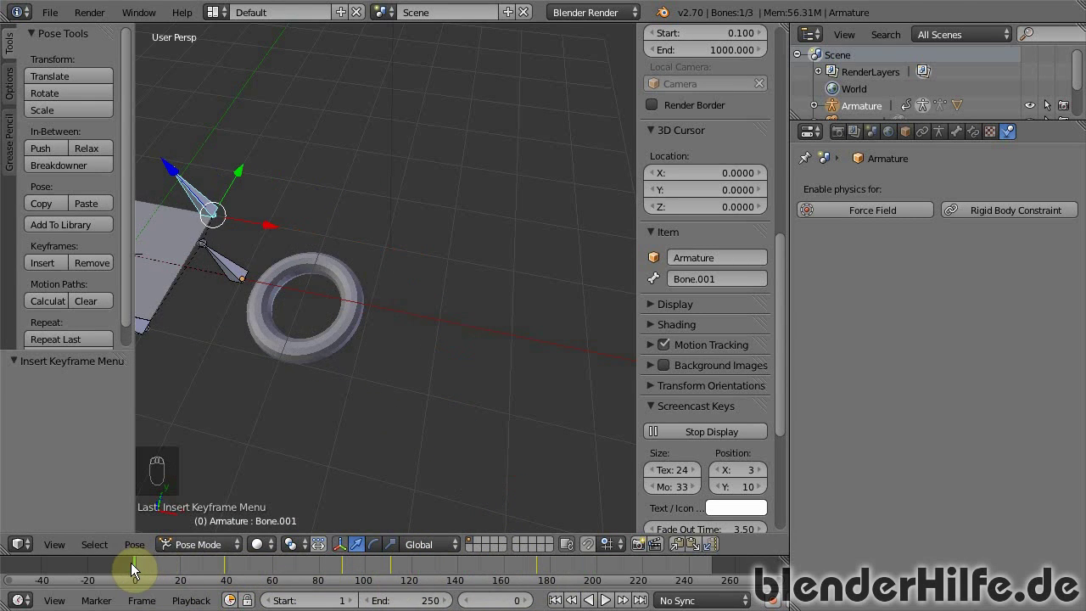
pyautogui.press('alt+a')
pyautogui.press('shift+Left')
pyautogui.press('alt+a')
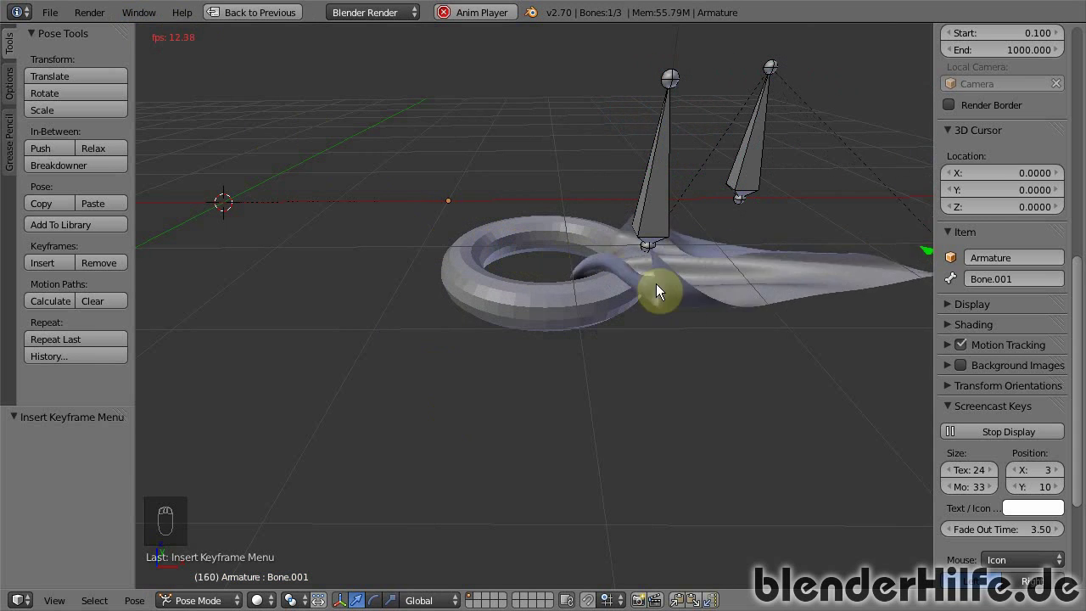
pyautogui.moveTo(768, 362); pyautogui.dragTo(514, 362)
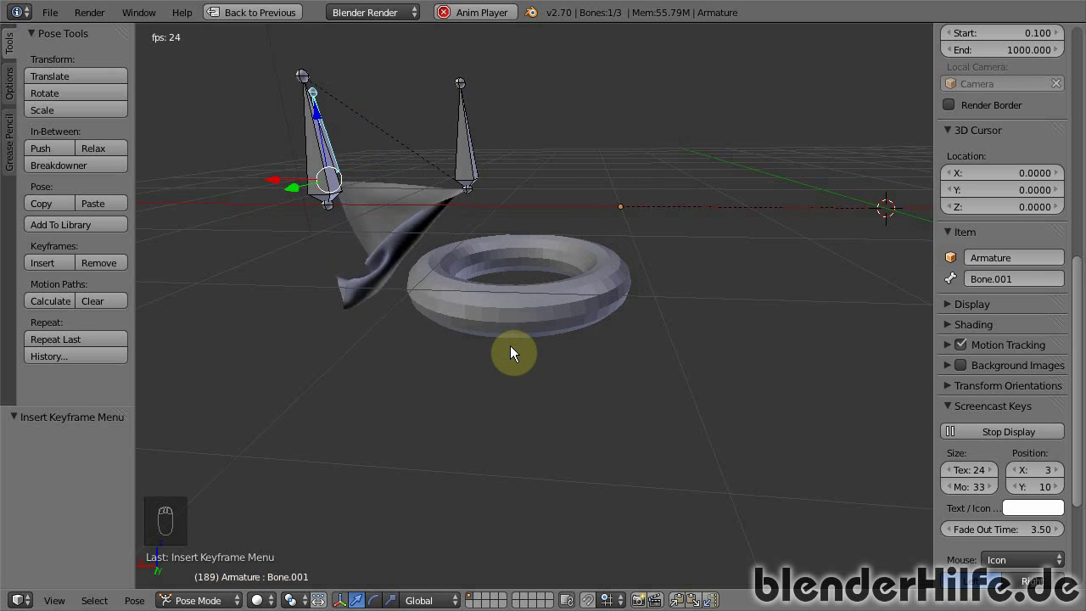
pyautogui.press('alt+a')
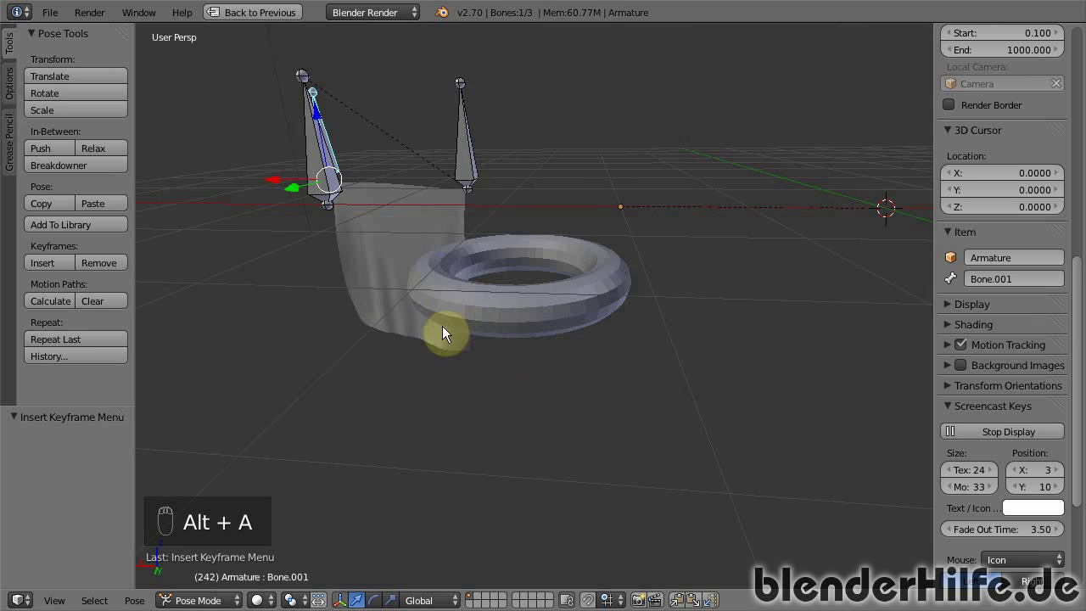
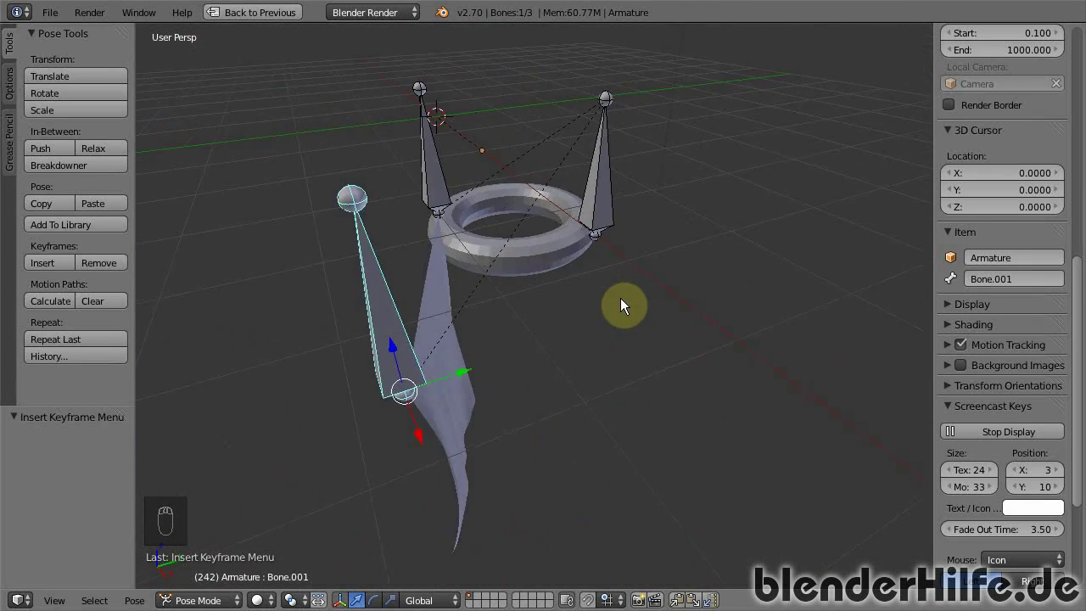
# Orbit the view around the torus to inspect the draped cloth
pyautogui.moveTo(449, 347); pyautogui.dragTo(452, 361)
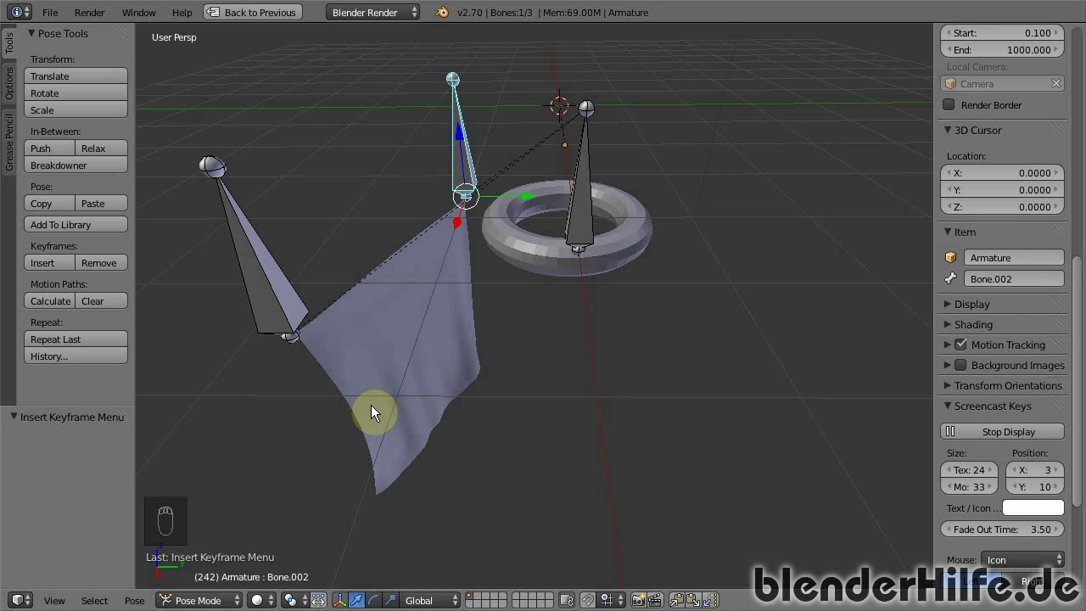
pyautogui.moveTo(395, 327); pyautogui.dragTo(564, 318)
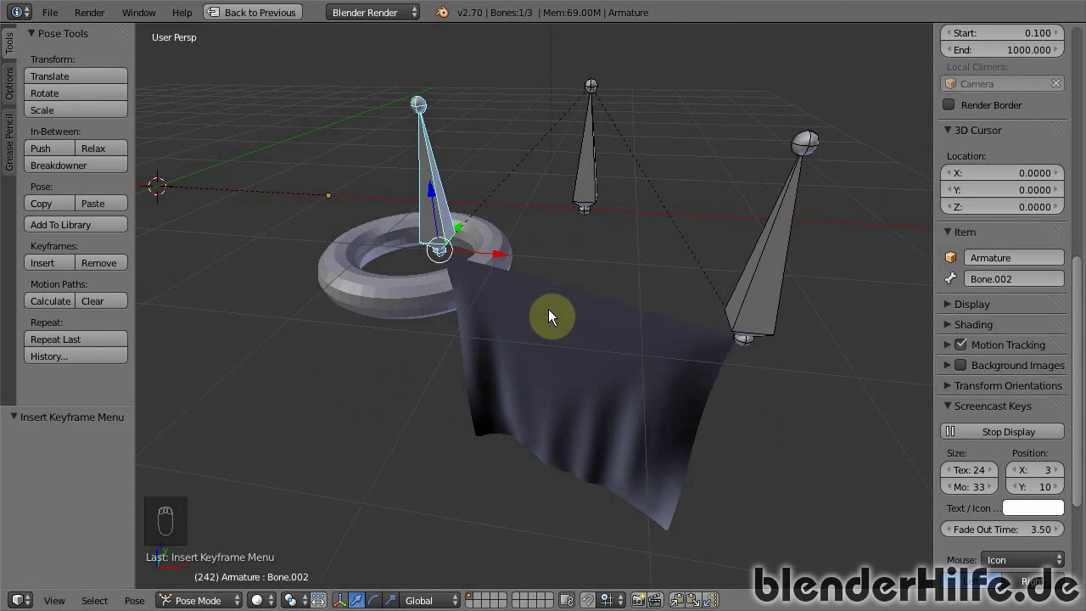